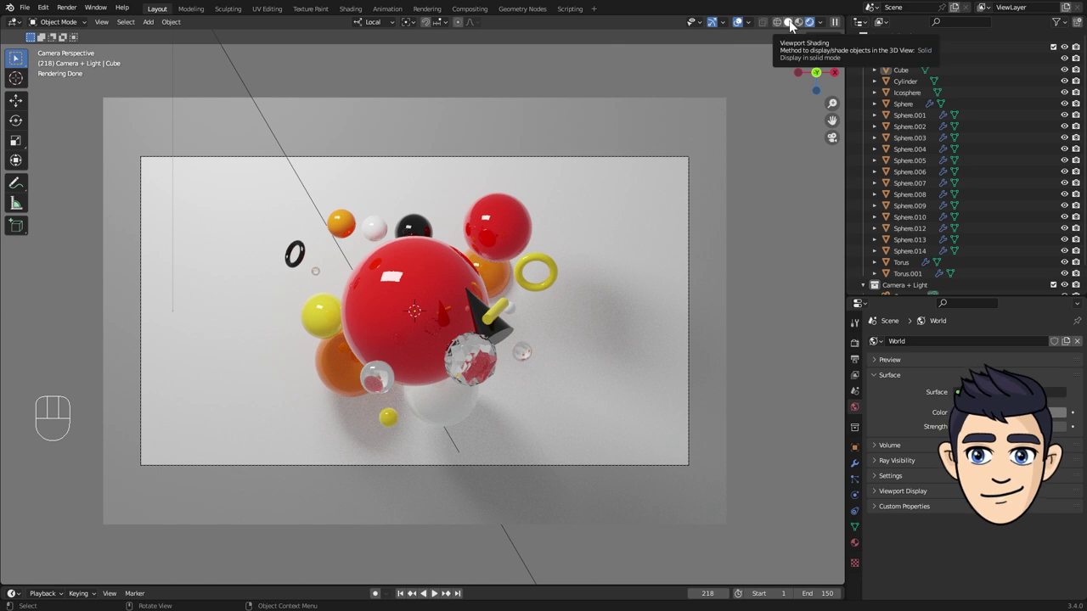
- Show the scene in solid grey shading and orbit out of the camera view
left_click_drag(793, 25, 814, 119)
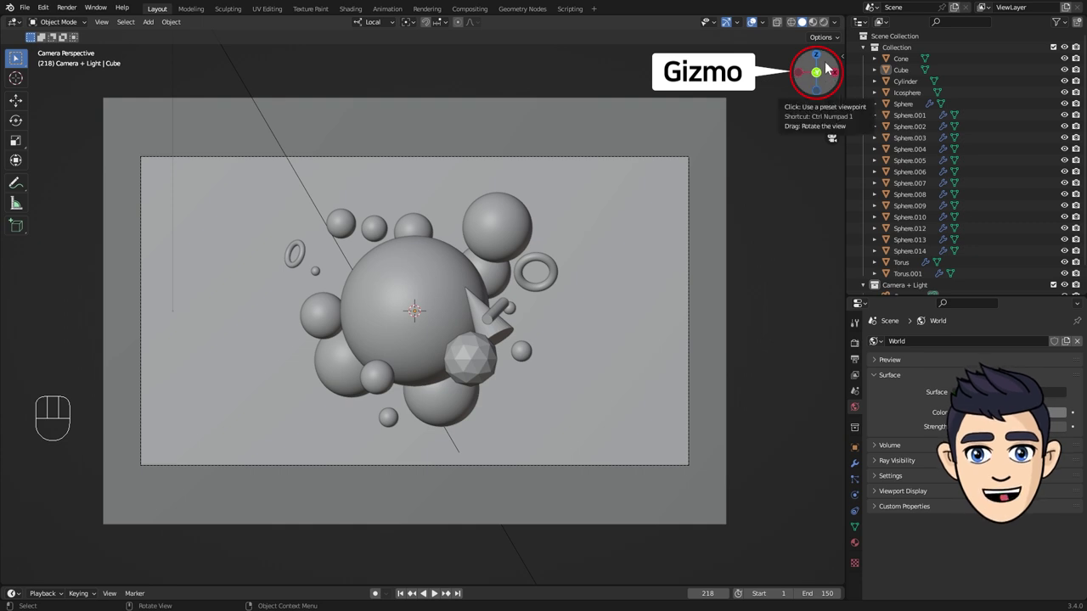
left_click_drag(826, 66, 826, 68)
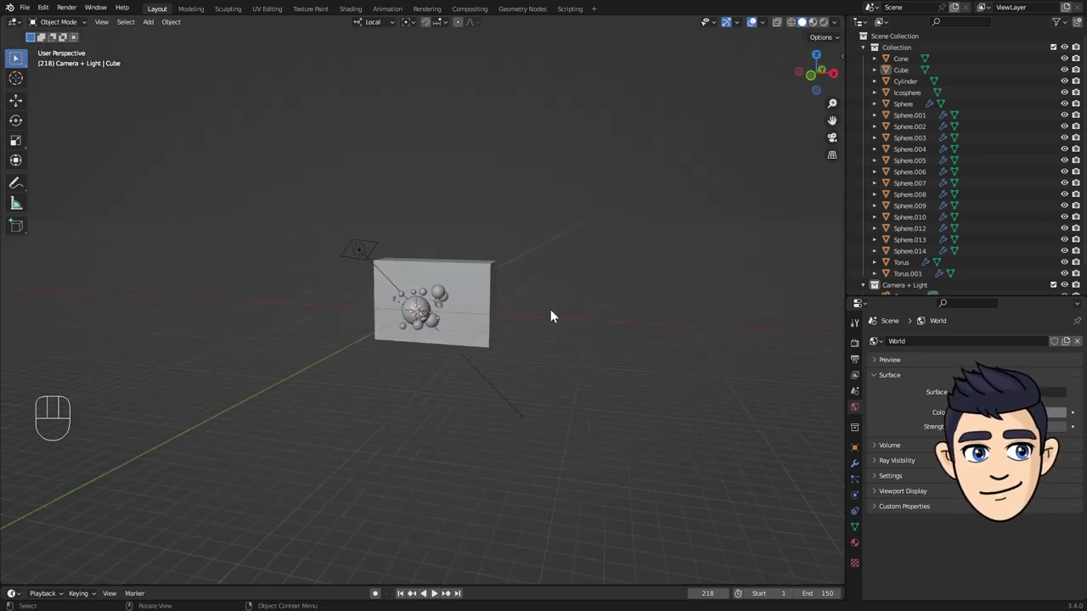
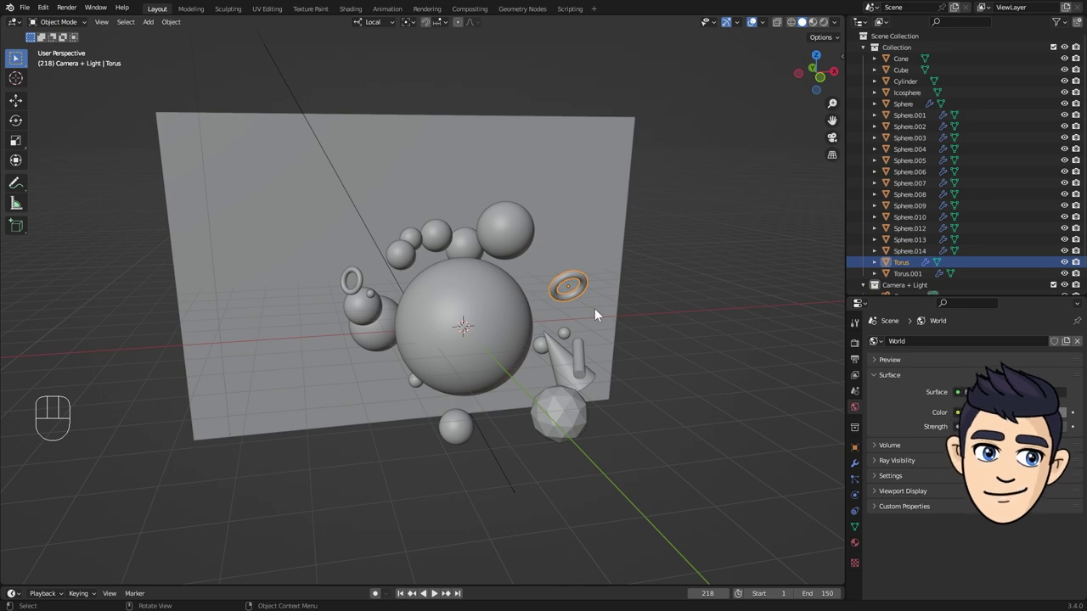
key("KP_Decimal")
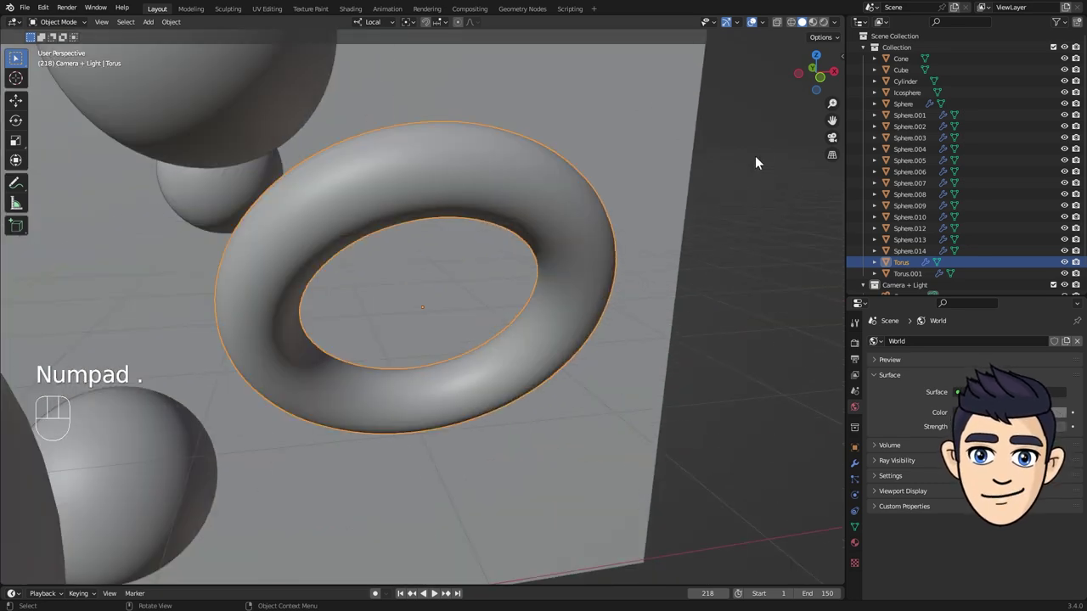
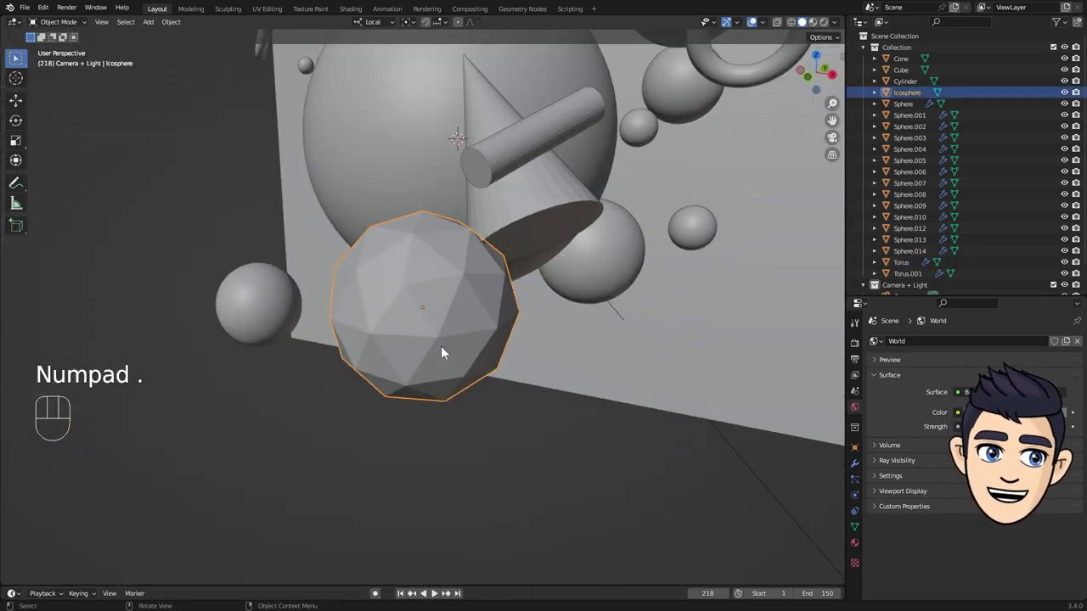
left_click_drag(400, 300, 413, 301)
key("KP_Decimal")
left_click_drag(466, 316, 547, 316)
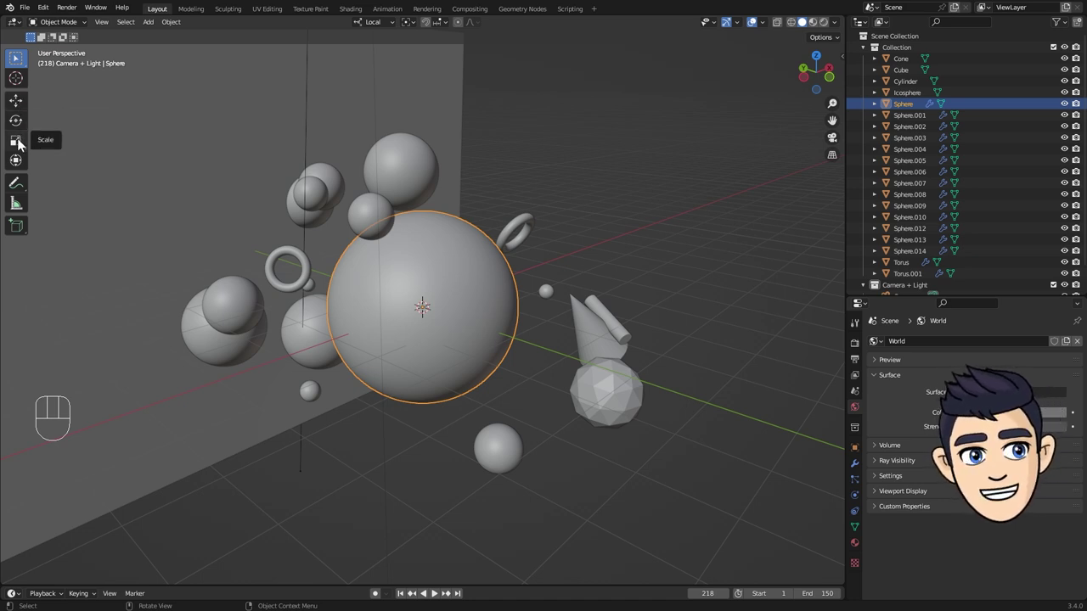
key("t")
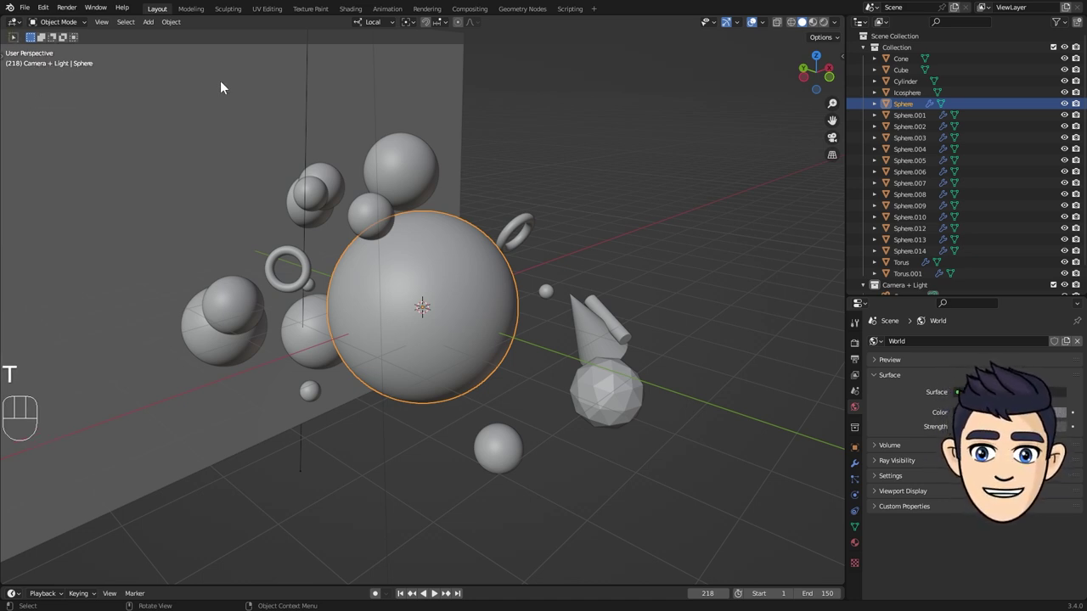
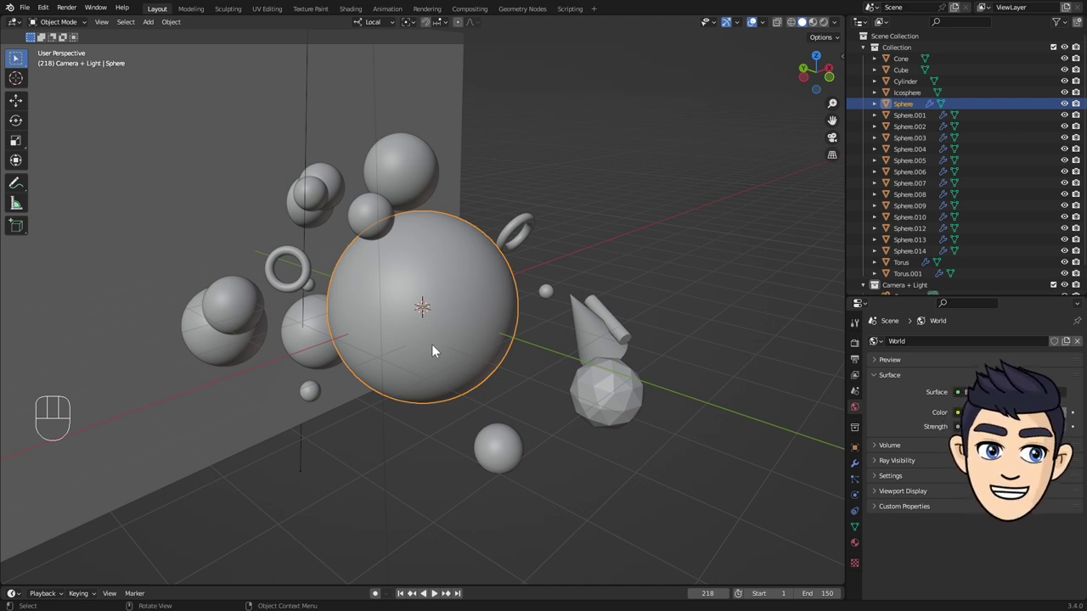
- Select only the cone, cylinder and icosphere and delete them, keeping the spheres and torus
left_click_drag(418, 178, 448, 271)
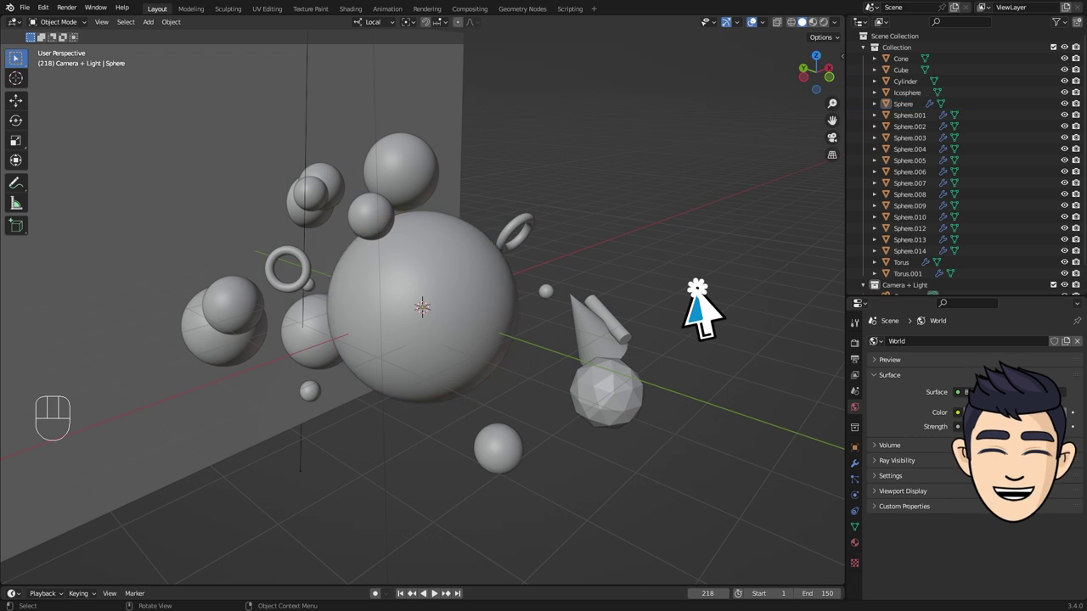
left_click_drag(708, 301, 469, 438)
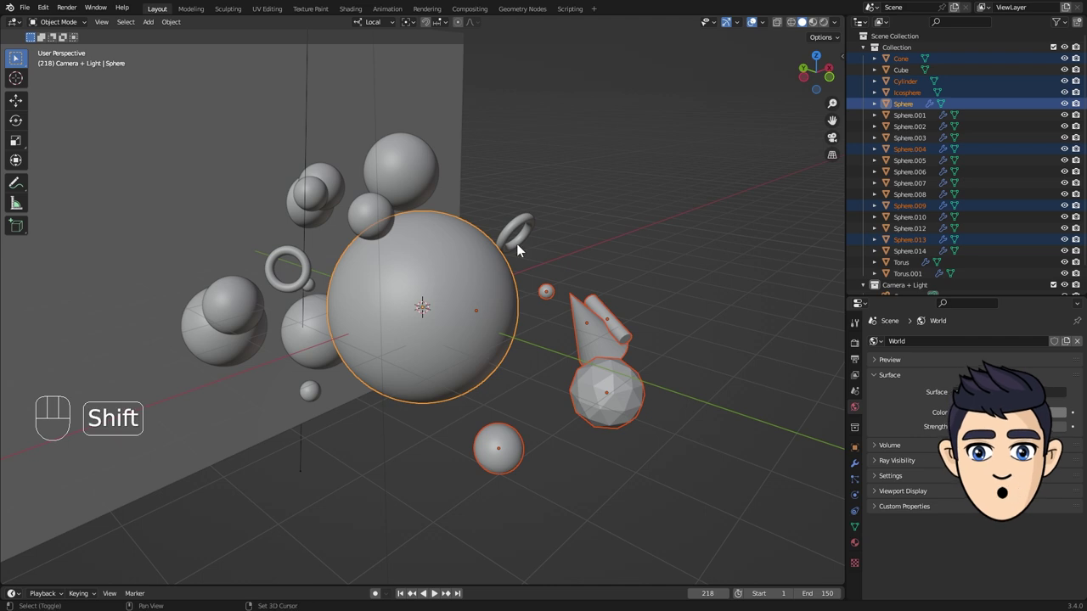
left_click(521, 233)
left_click(513, 234)
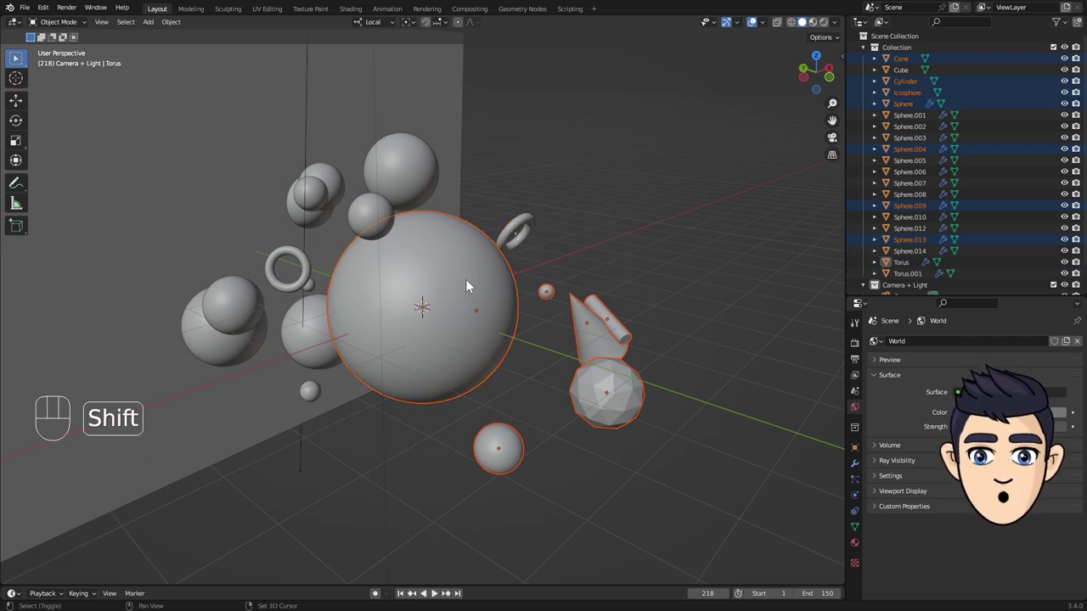
left_click(557, 295)
left_click(515, 456)
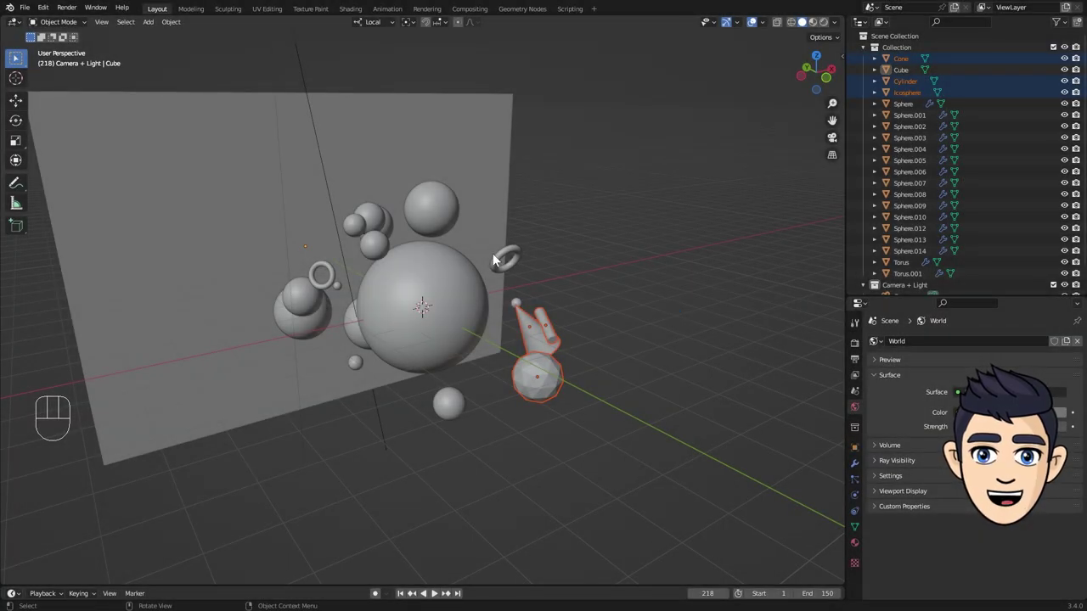
key("x")
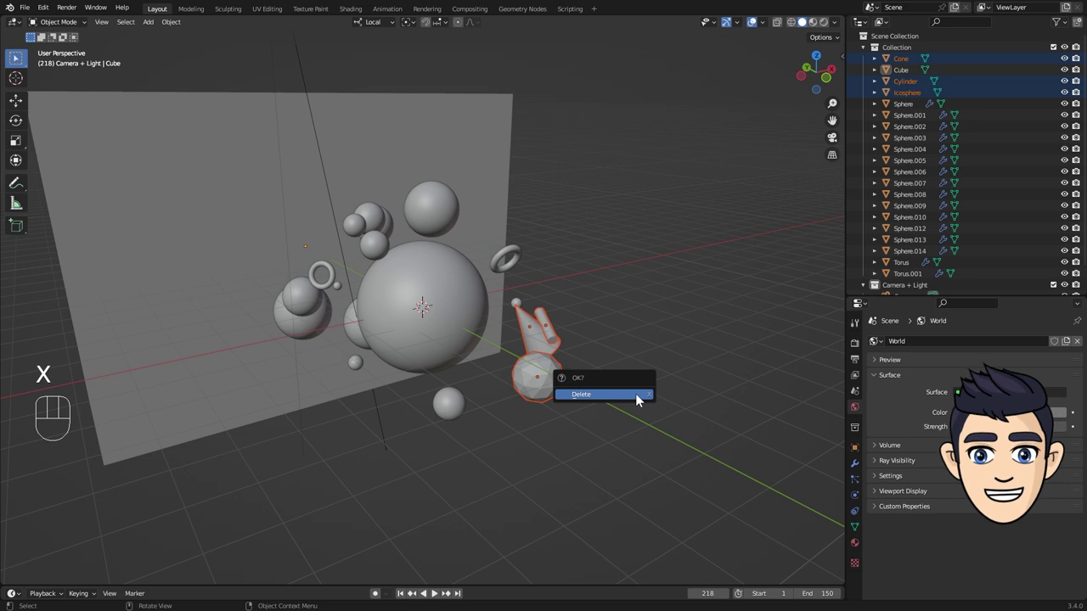
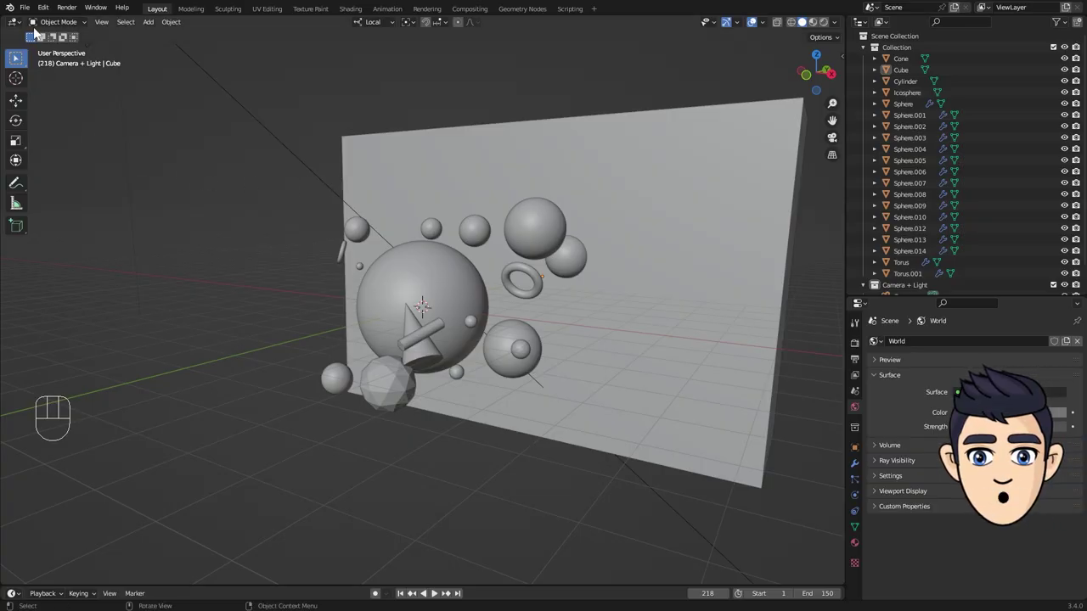
- Start a new General scene, choose the Move tool and toggle the N sidebar transform readout
left_click_drag(30, 13, 579, 343)
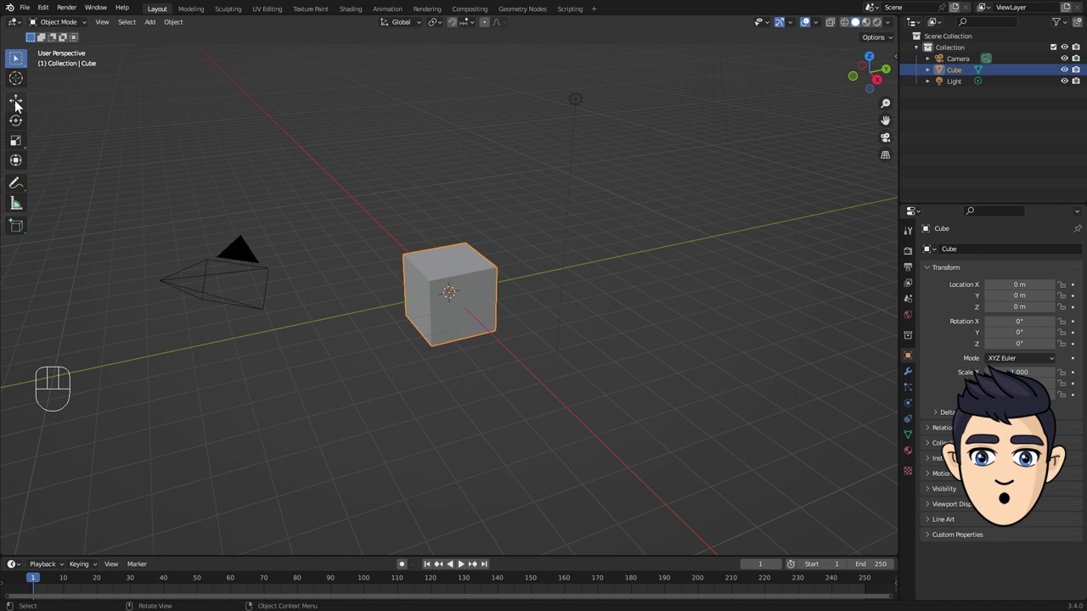
left_click(19, 106)
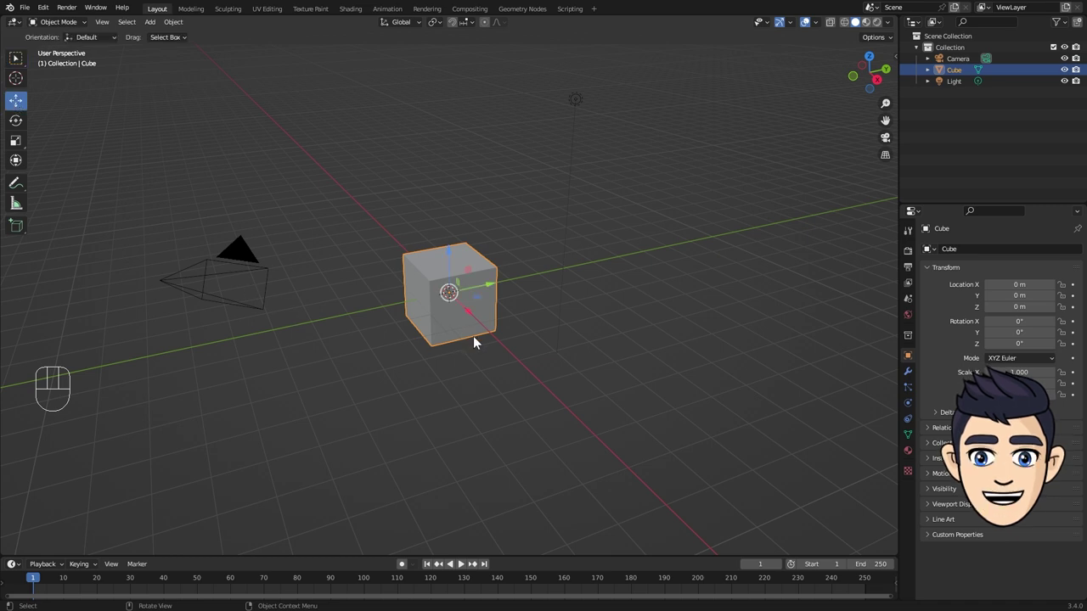
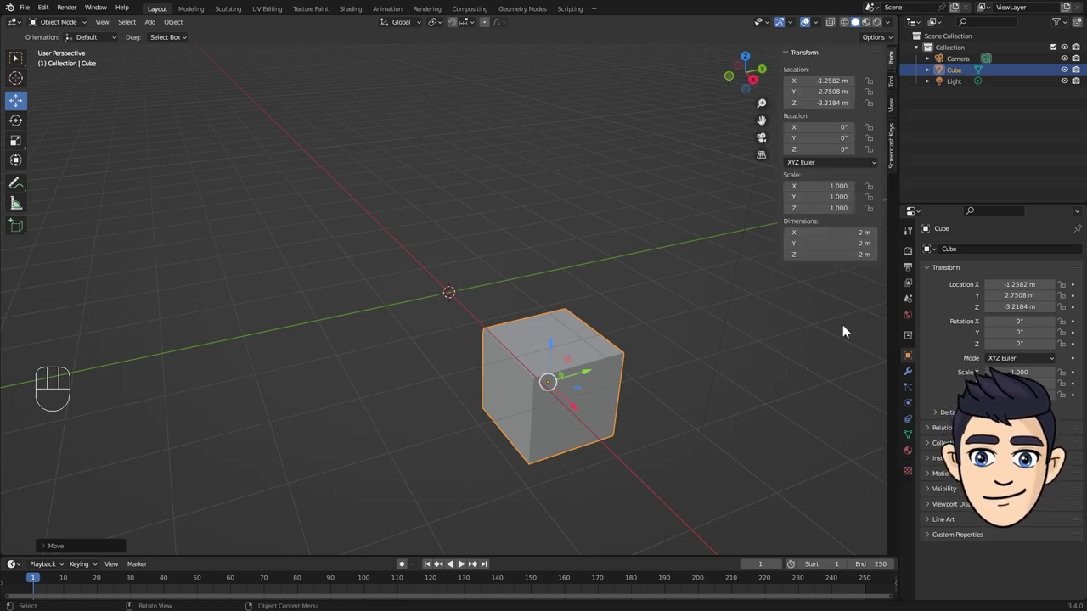
key("n")
key("n")
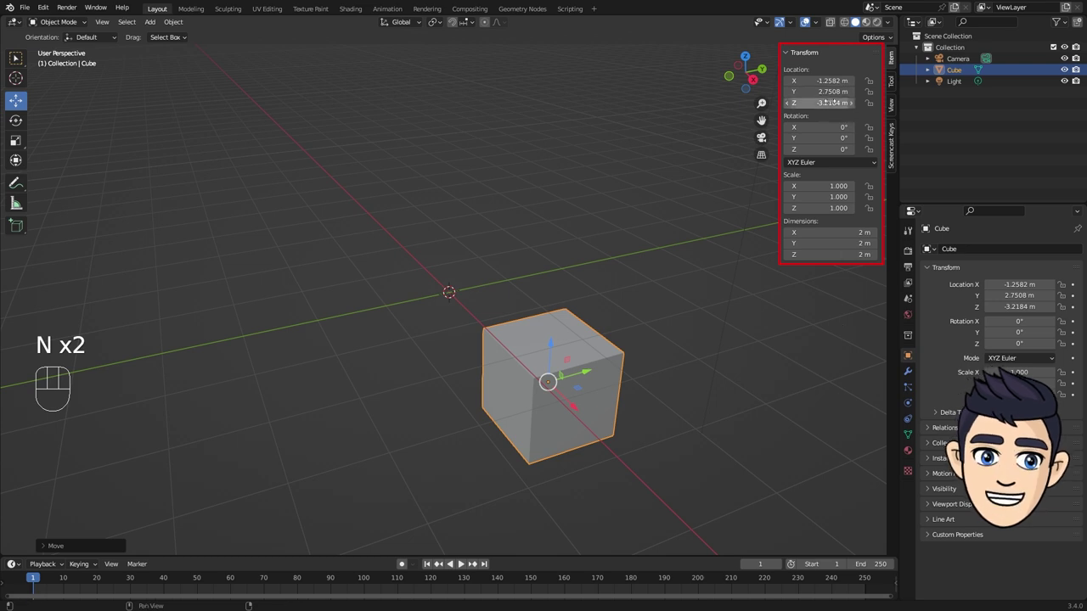
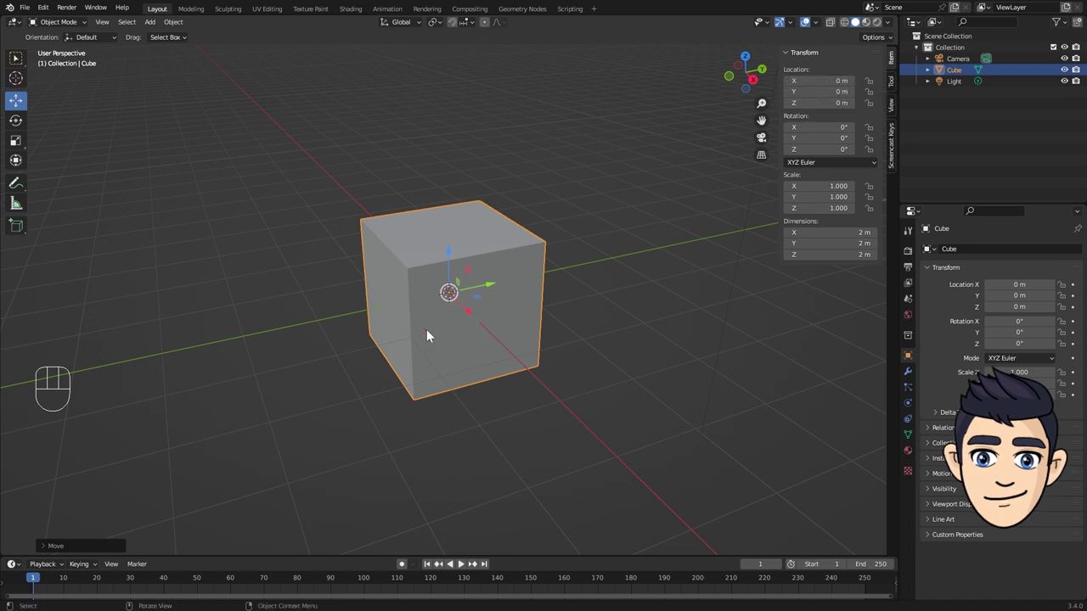
- Select the cube, move it freely with G, then undo and cancel to return it to the origin
left_click(527, 252)
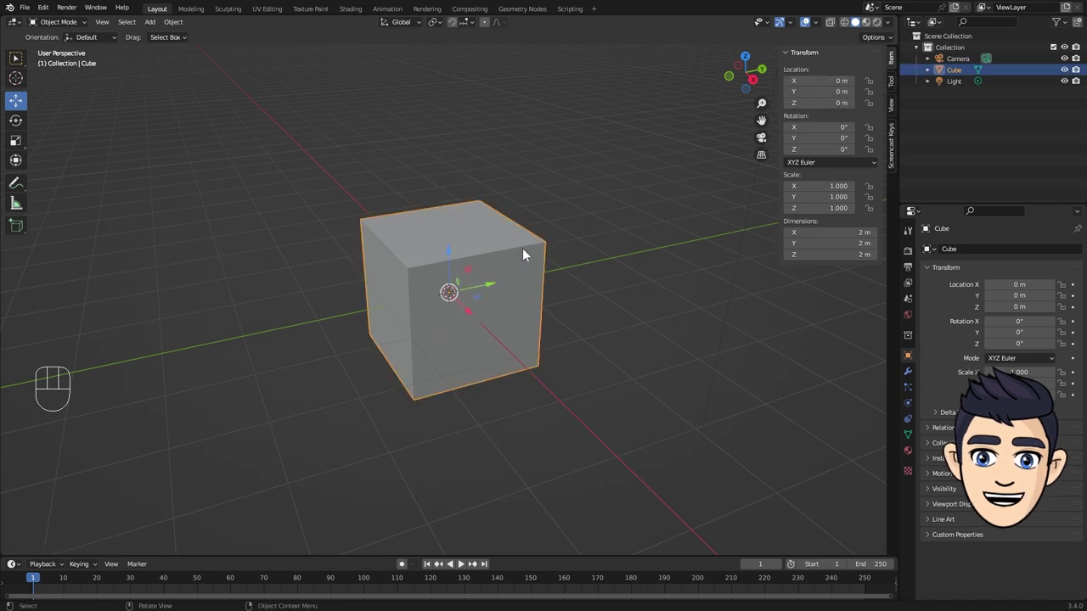
key("g")
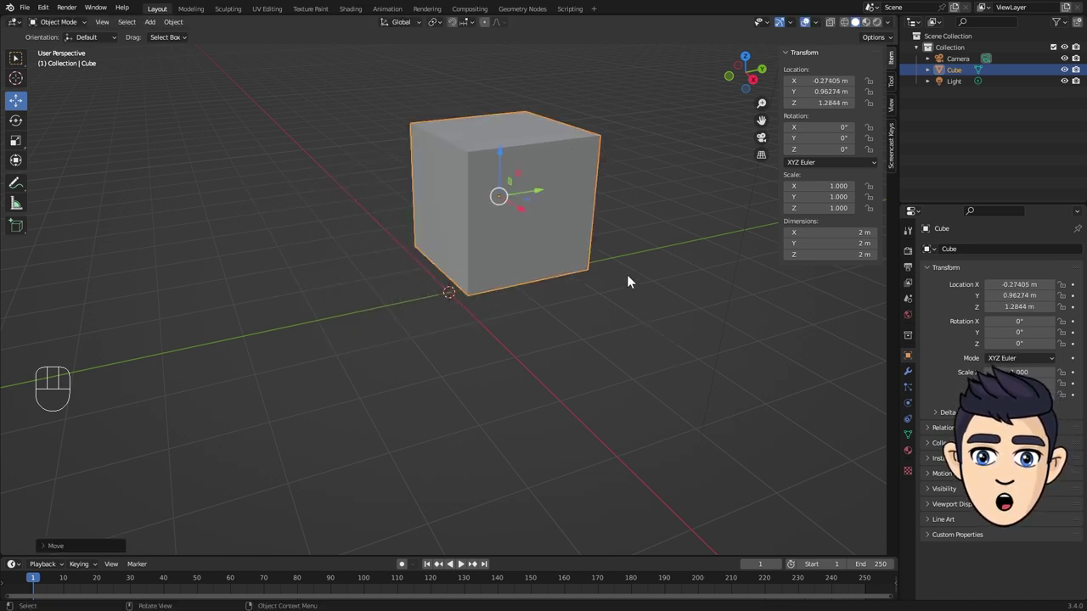
key("ctrl+z")
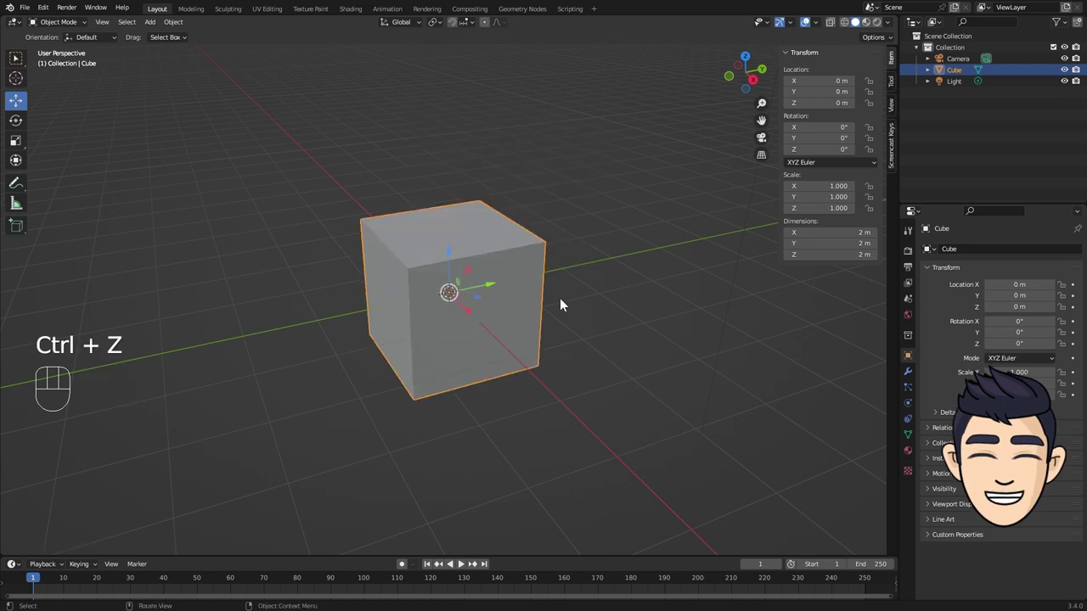
key("g")
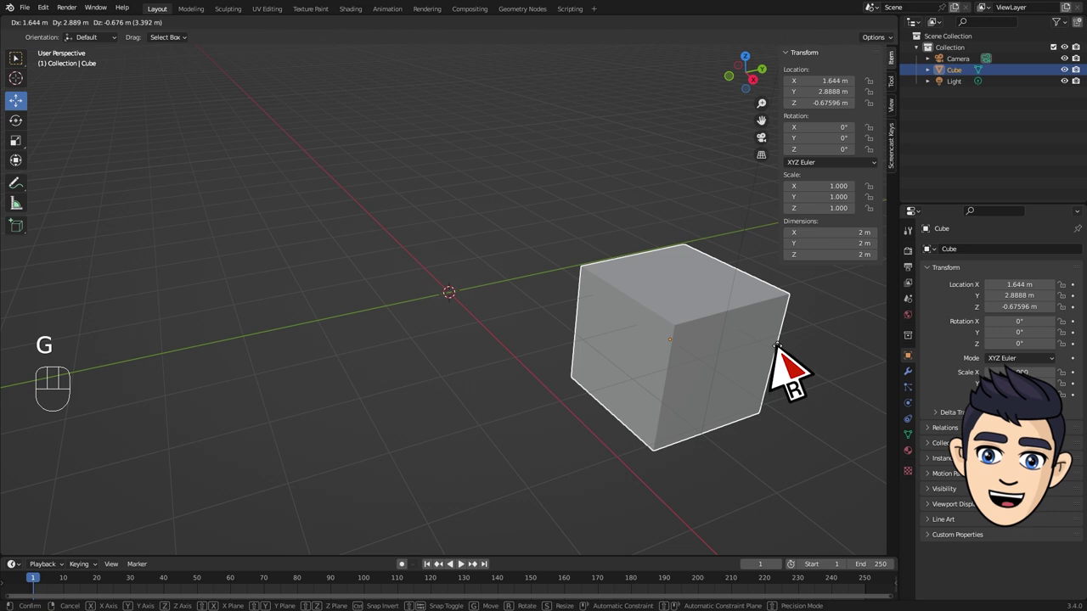
left_click(692, 214)
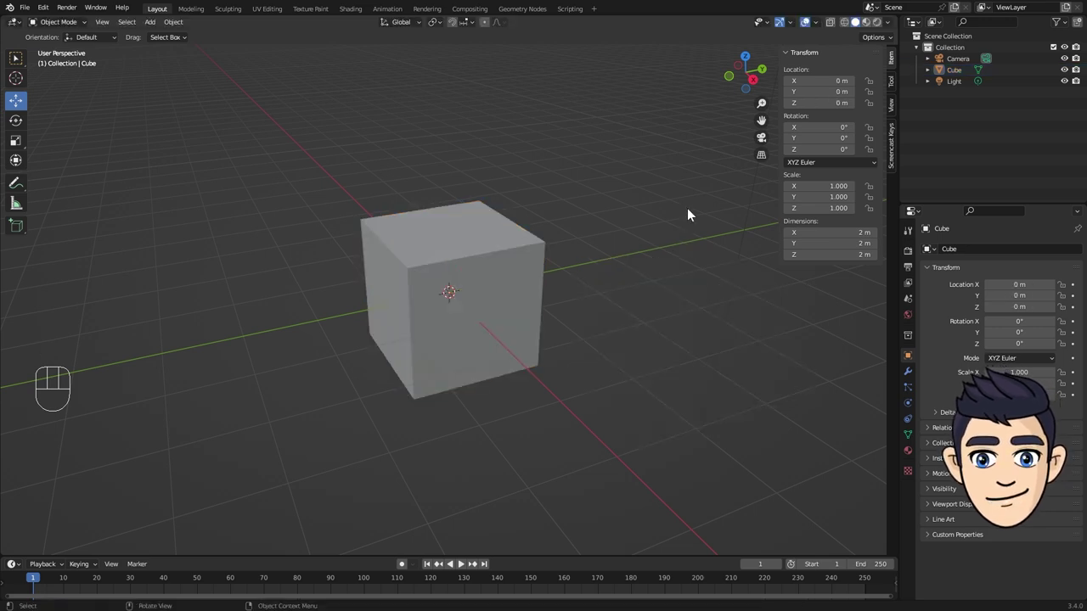
- Move the cube along X, Y and Z in turn to about X 1.56, Y 0.48, Z 0.63 m
key("g")
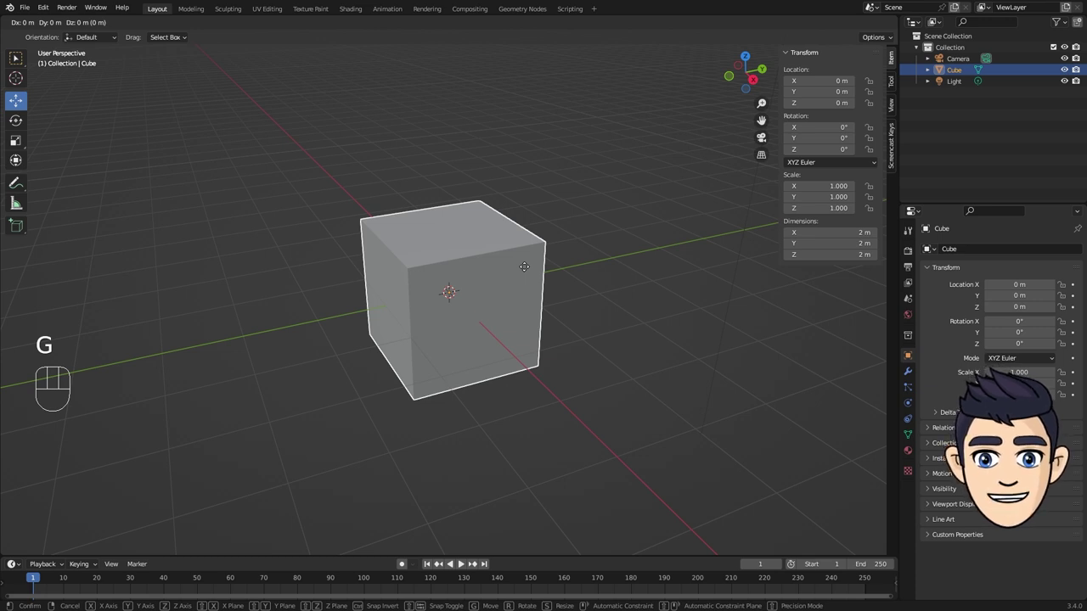
key("g")
key("x")
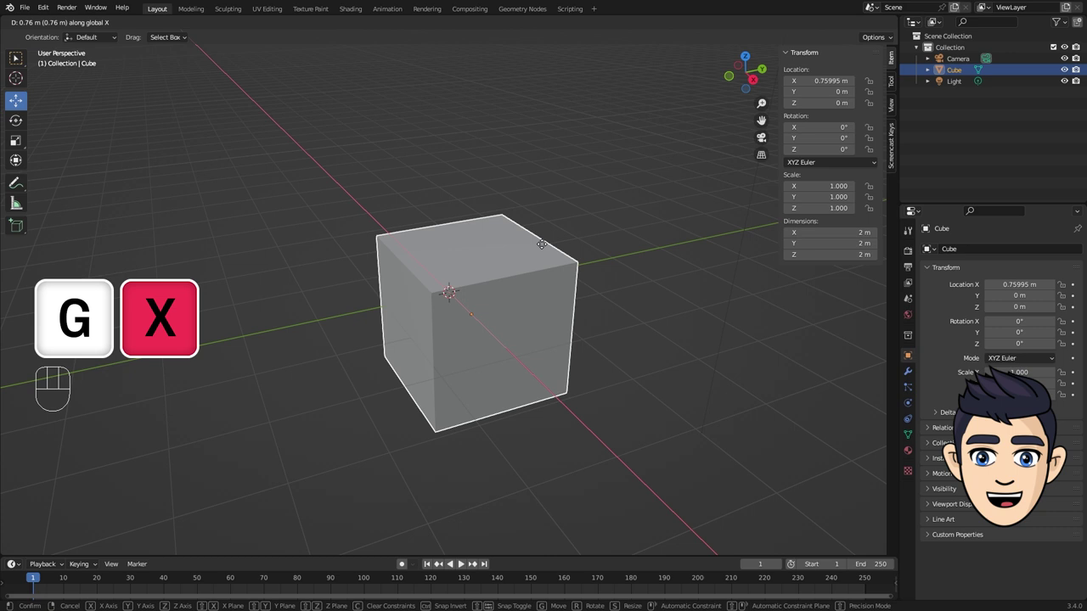
key("g")
key("y")
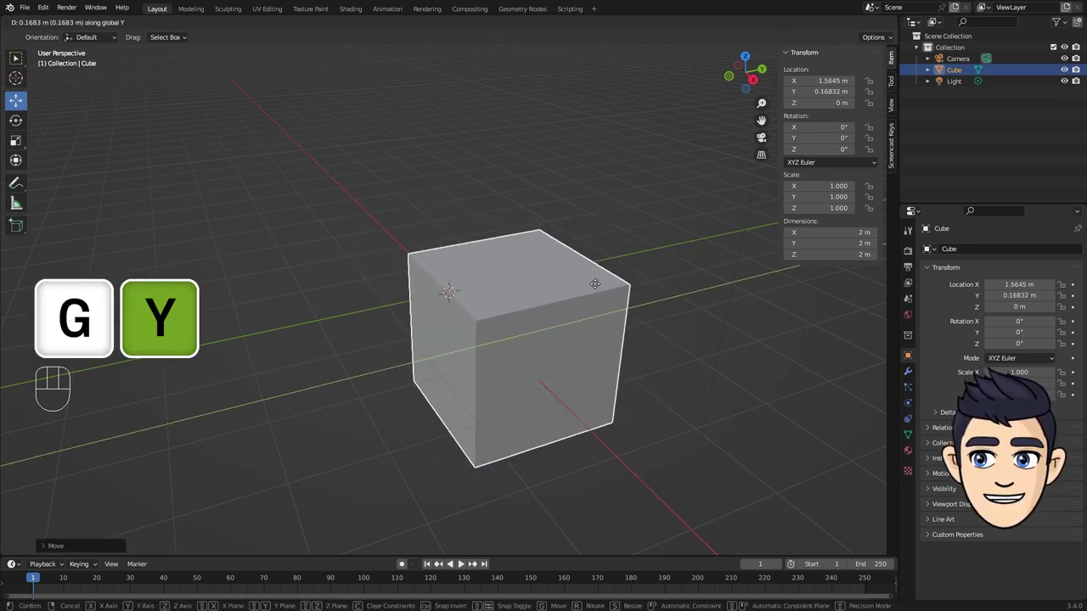
key("g")
key("z")
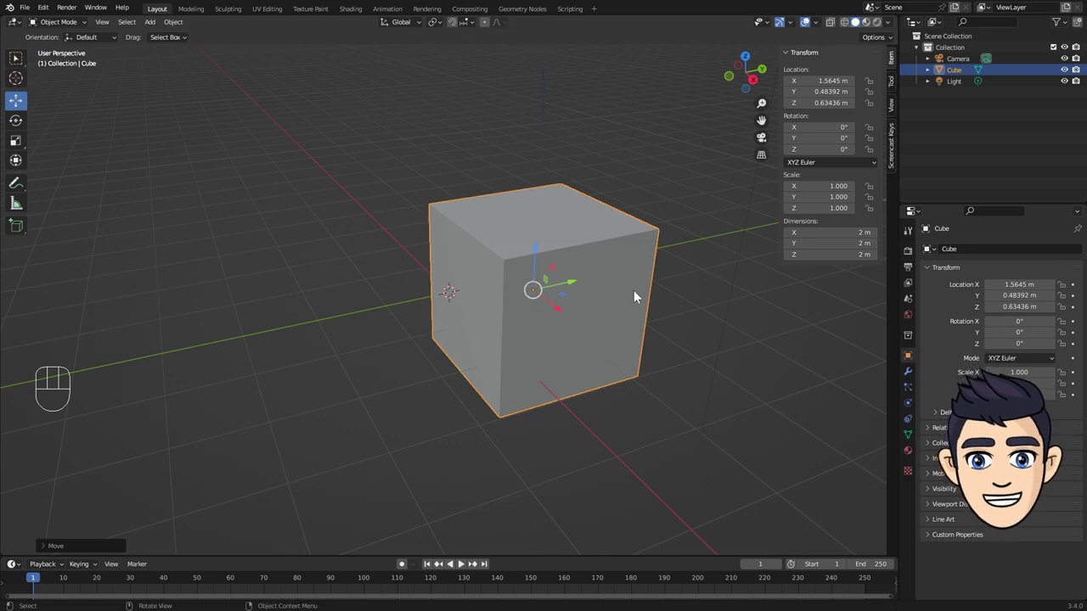
key("g")
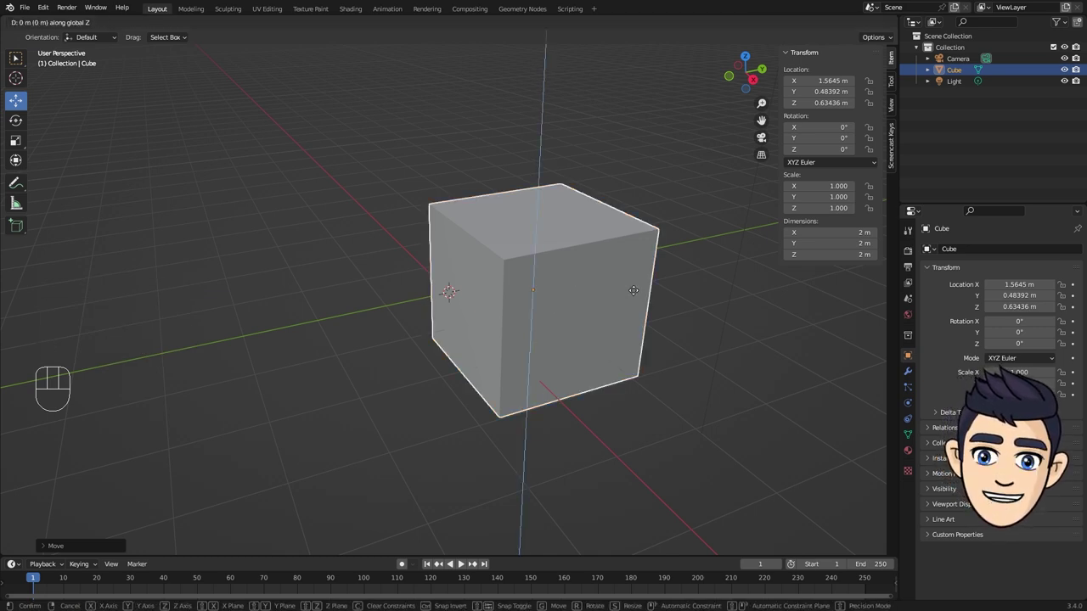
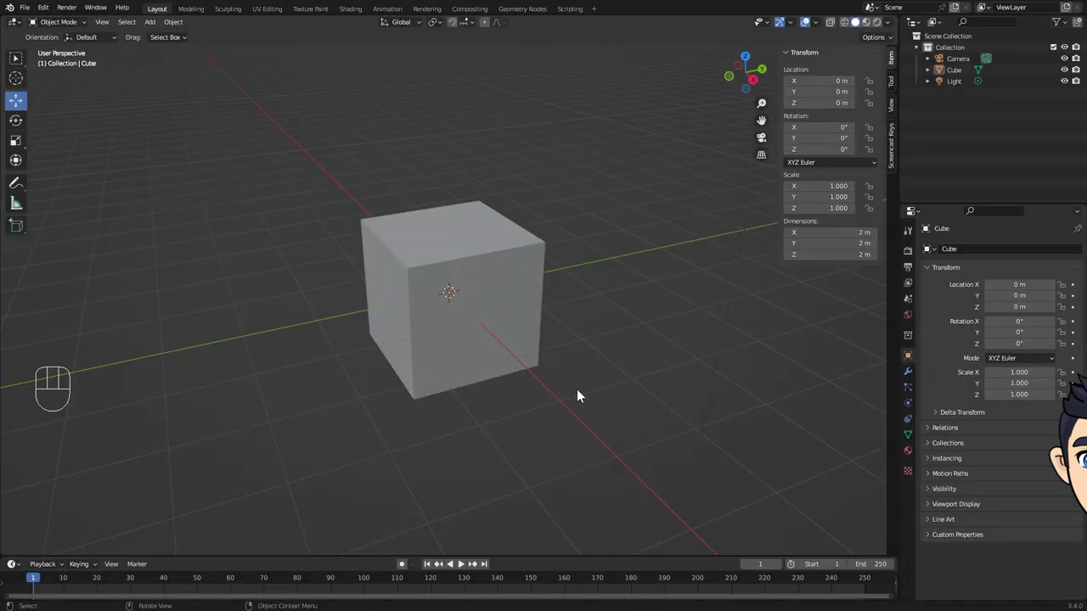
- Delete the cube and add a Suzanne monkey head at the origin
key("Delete")
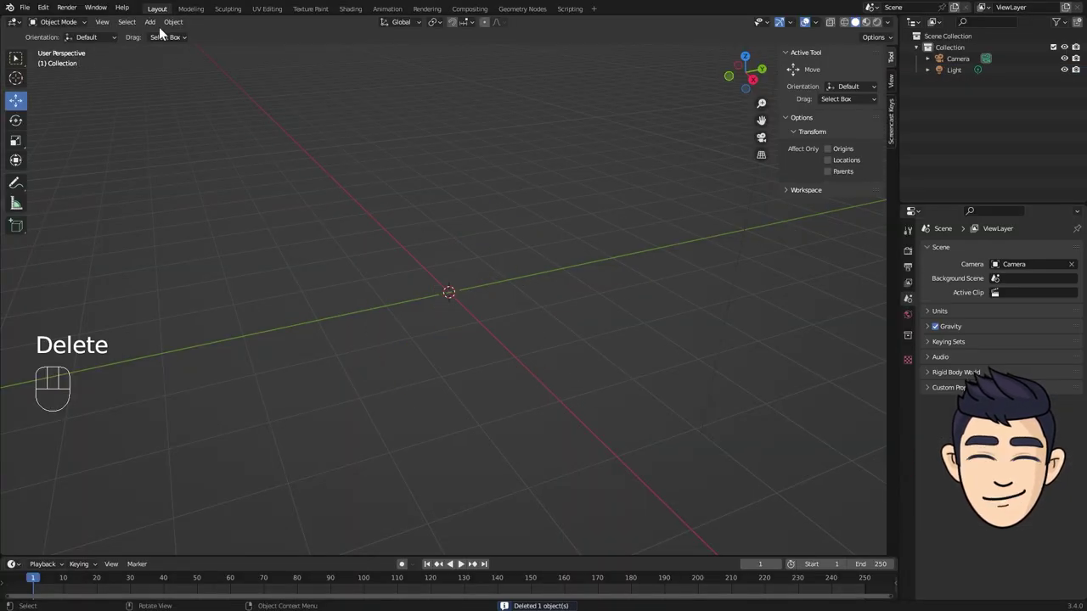
left_click_drag(158, 26, 279, 148)
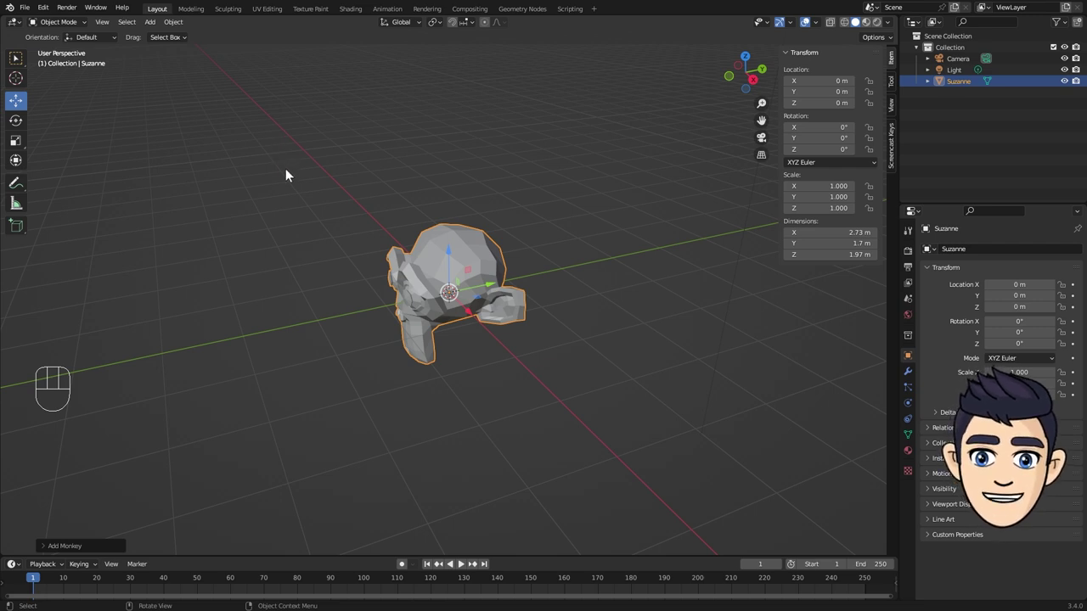
left_click(24, 124)
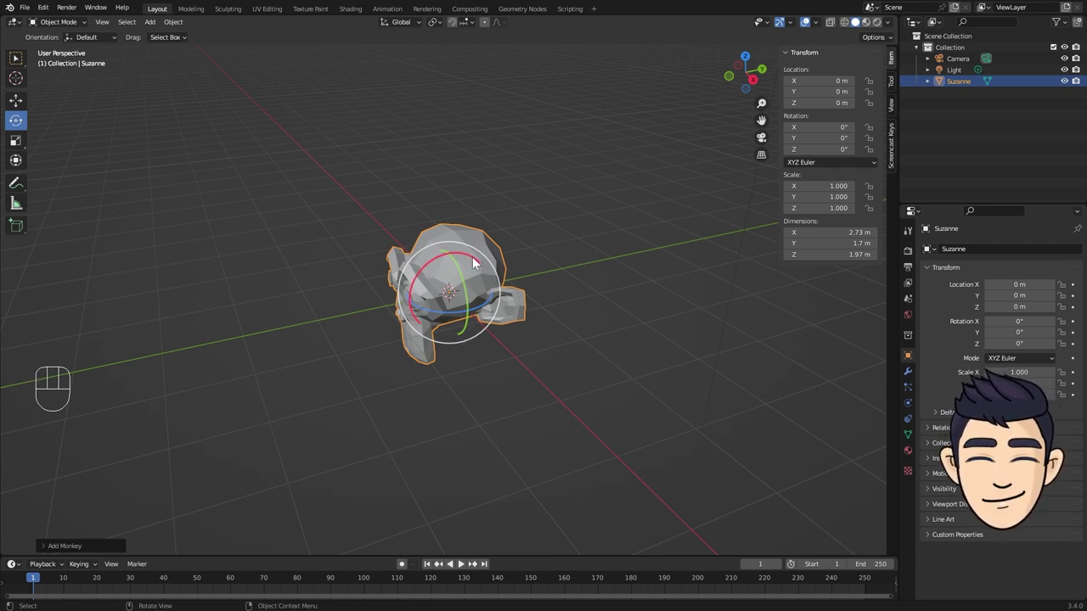
- Rotate Suzanne with the X, Y and Z rings to 726°, 704° and 644°
left_click(476, 261)
left_click_drag(474, 260, 463, 273)
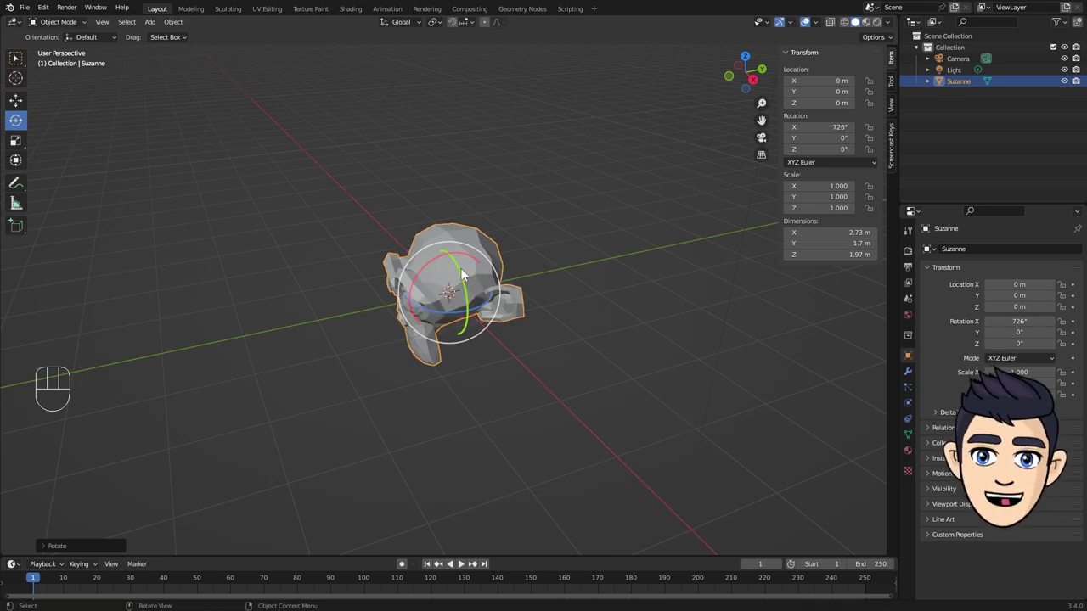
left_click(466, 274)
left_click_drag(464, 276, 475, 187)
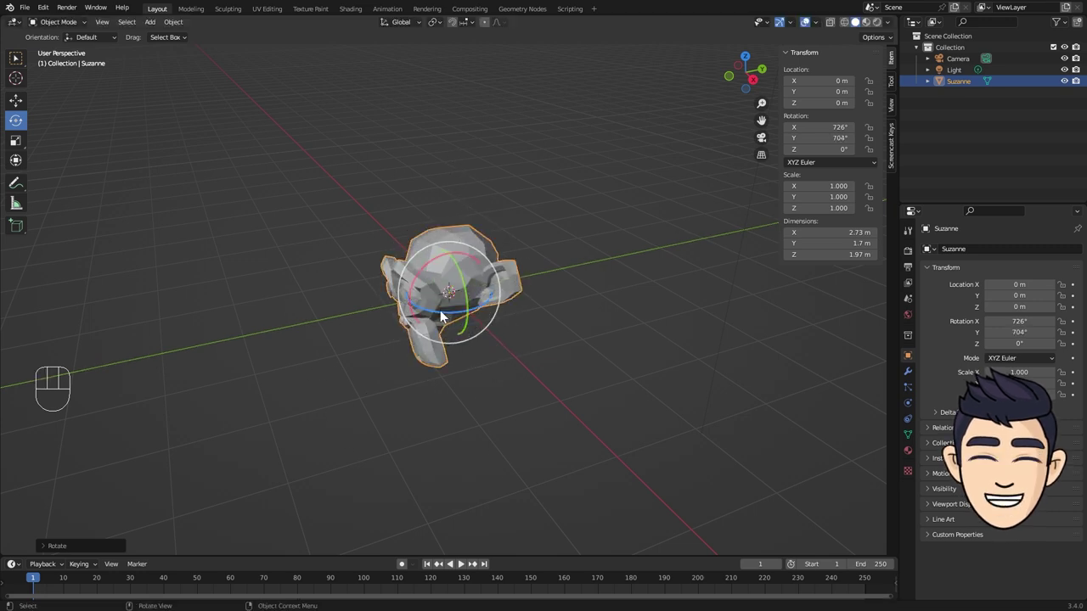
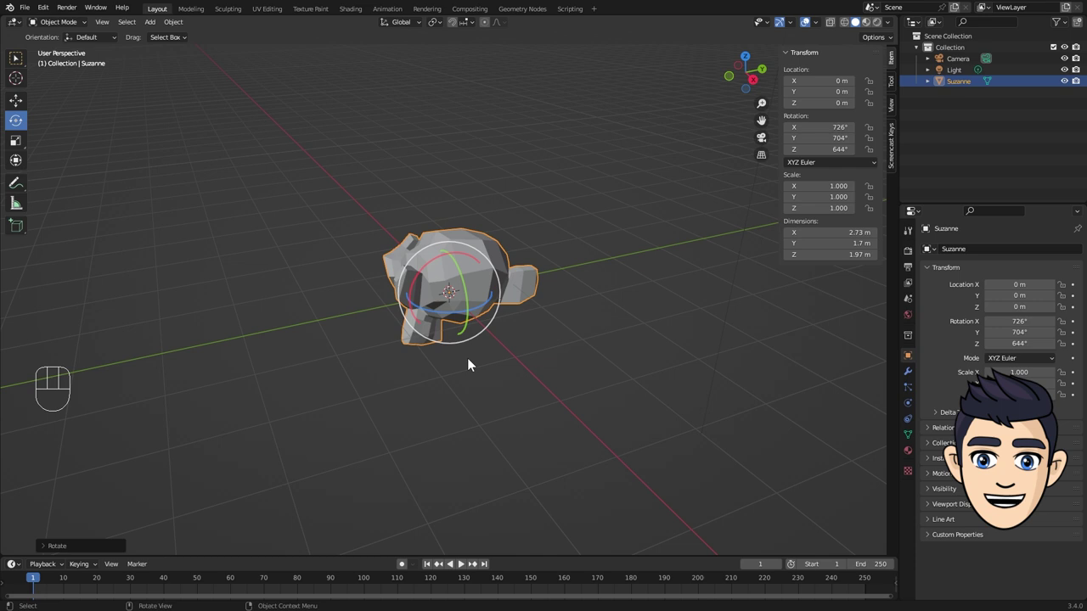
left_click_drag(421, 27, 555, 139)
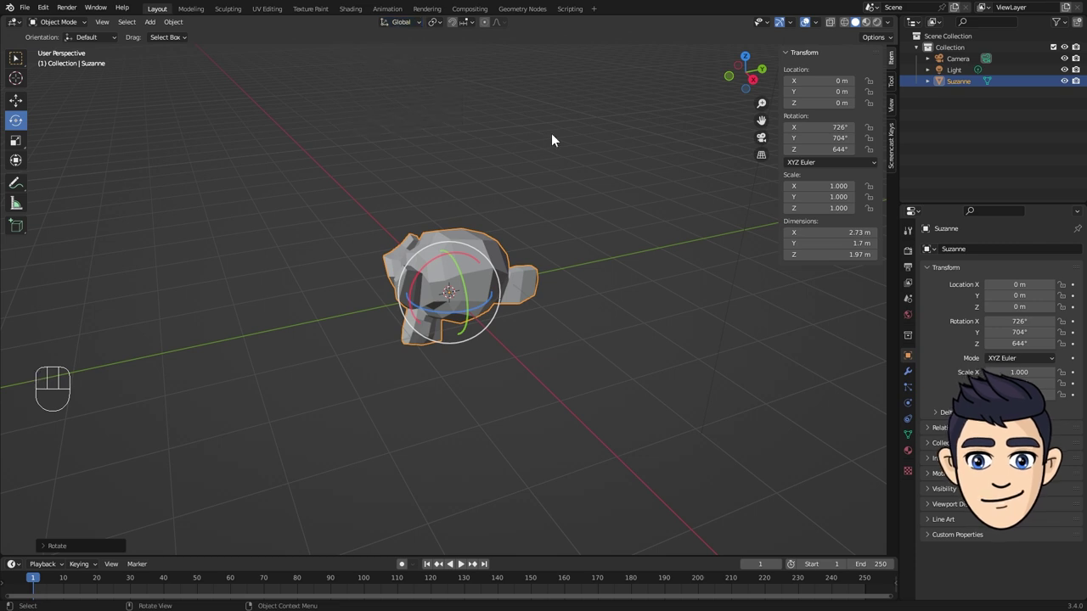
- Set the Transform Orientation to Local so transforms follow Suzanne's own axes
left_click_drag(422, 284, 579, 275)
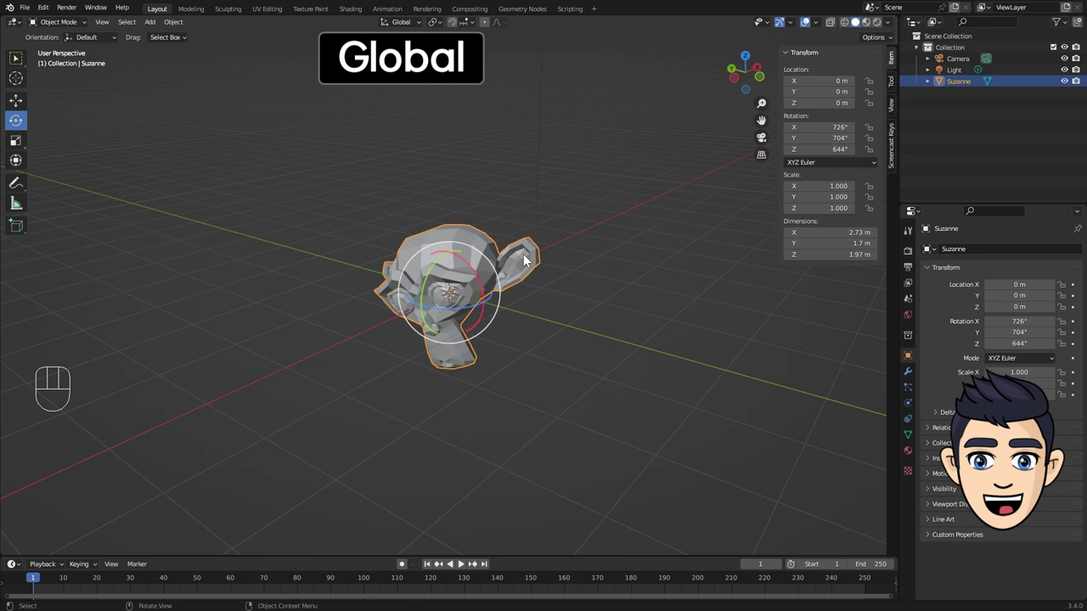
left_click_drag(531, 272, 496, 271)
left_click_drag(419, 29, 464, 263)
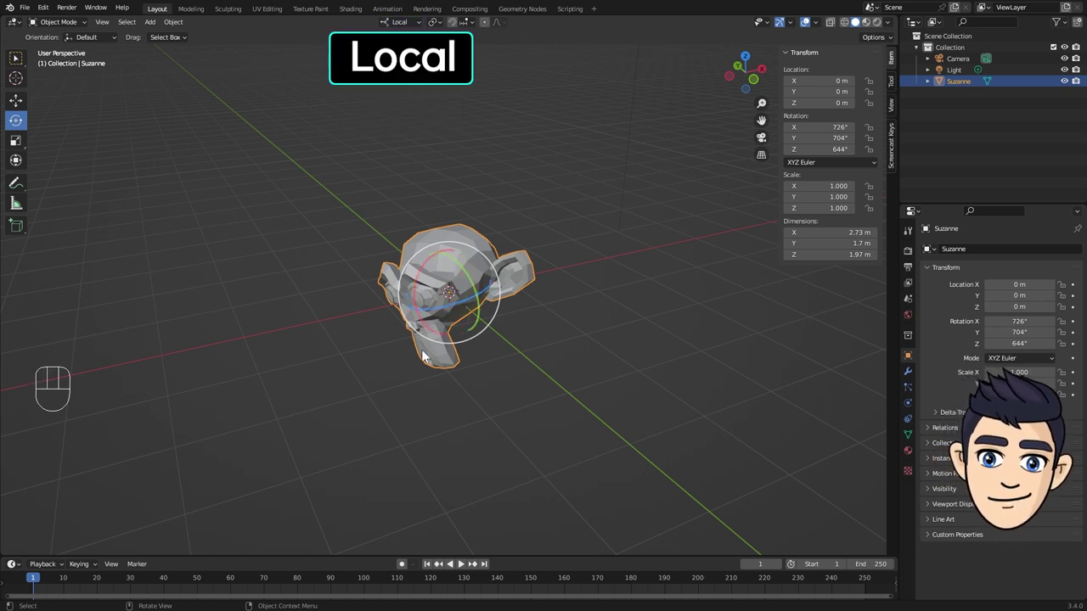
left_click_drag(533, 211, 557, 229)
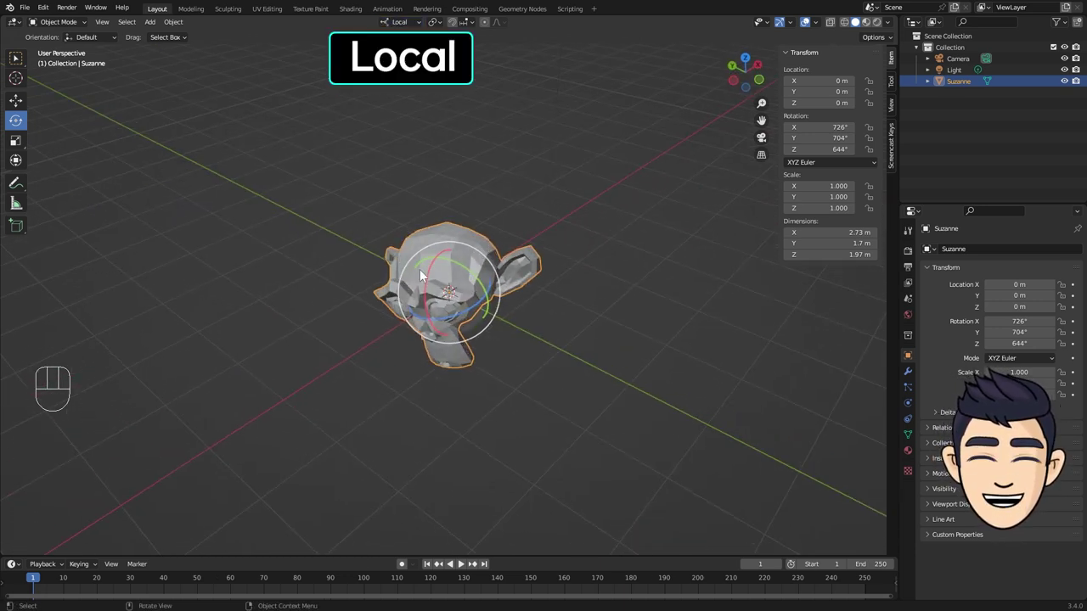
- Rotate Suzanne around her local X axis and tumble her freely with the trackball
left_click(431, 278)
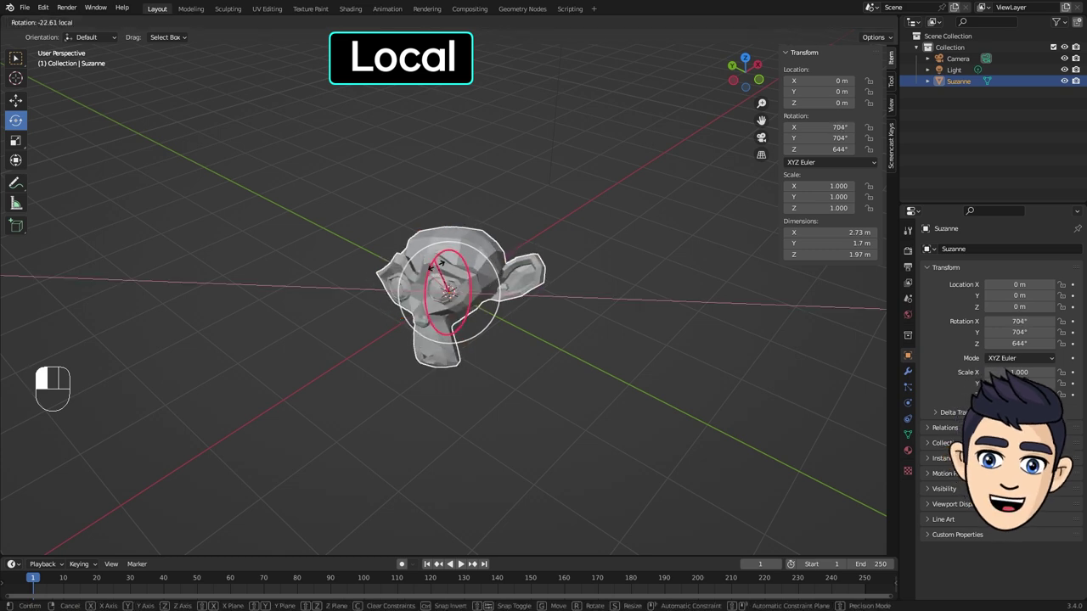
left_click_drag(441, 275, 442, 274)
left_click(477, 278)
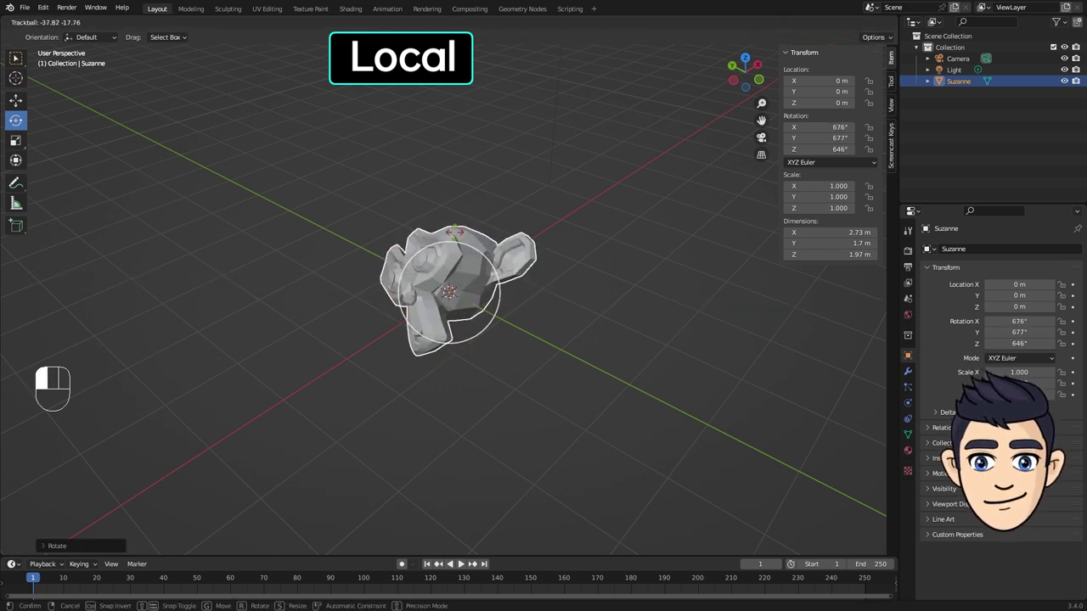
double_click(483, 296)
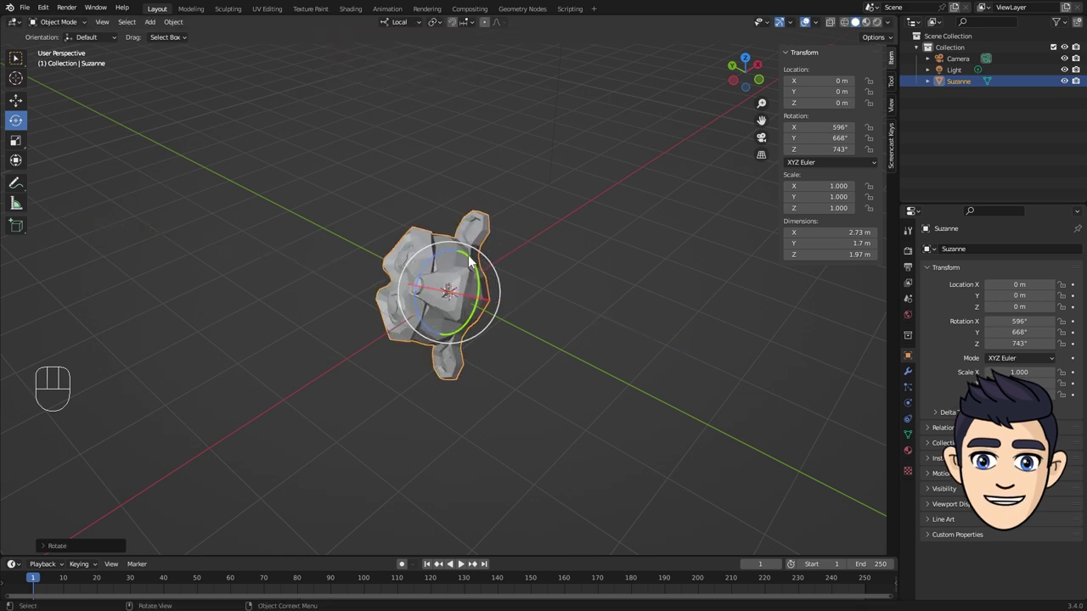
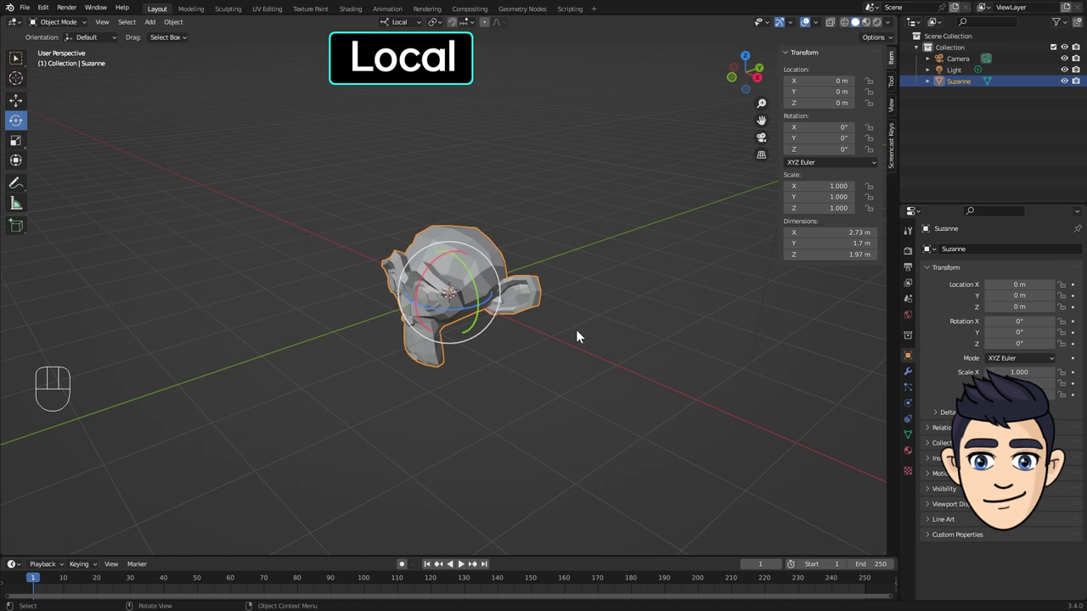
key("r")
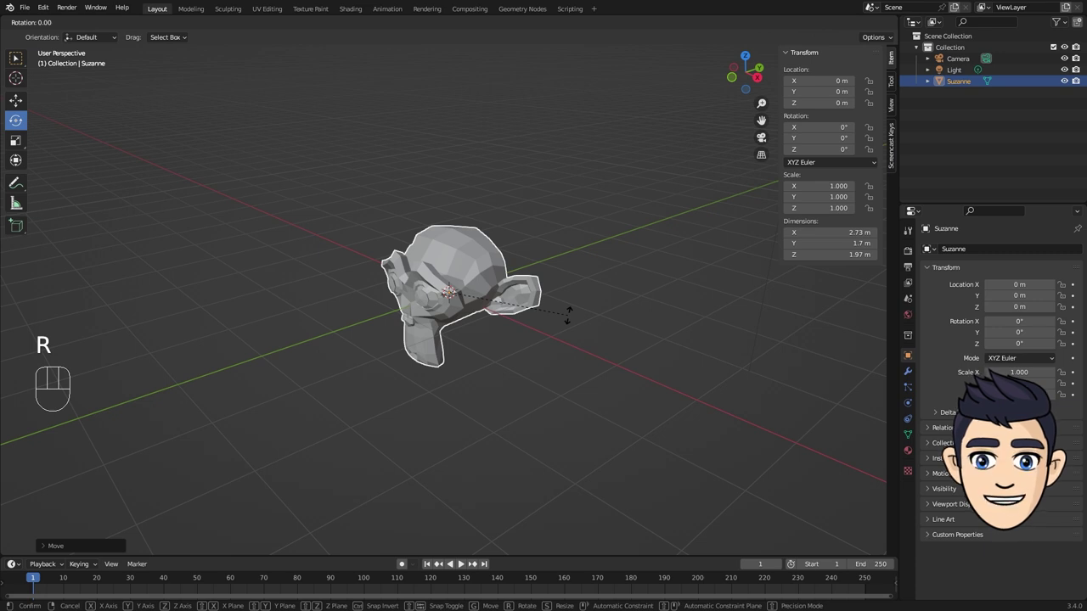
key("r")
key("x")
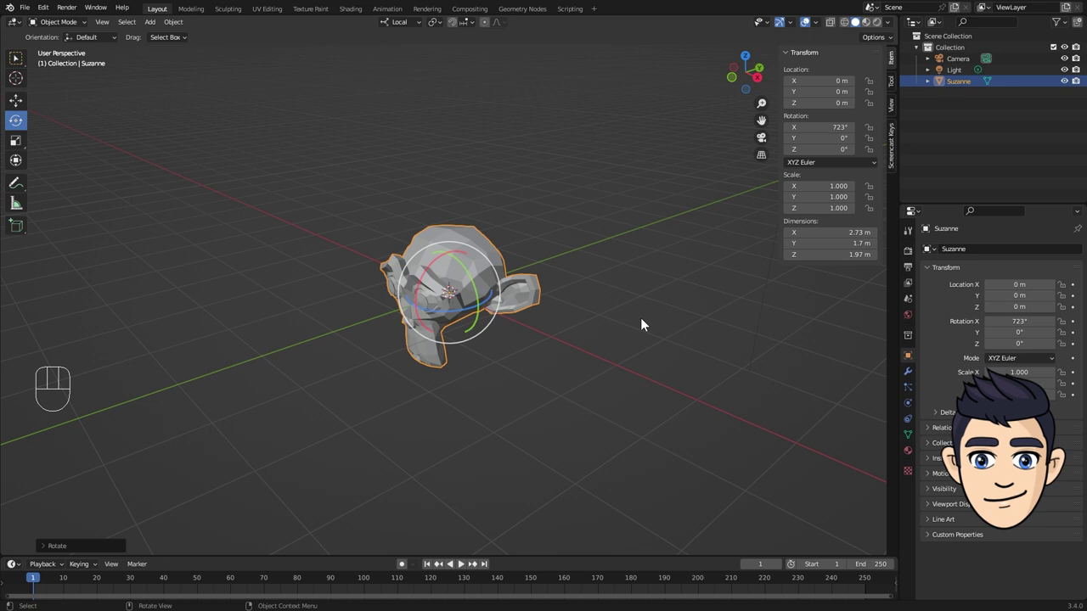
key("r")
key("y")
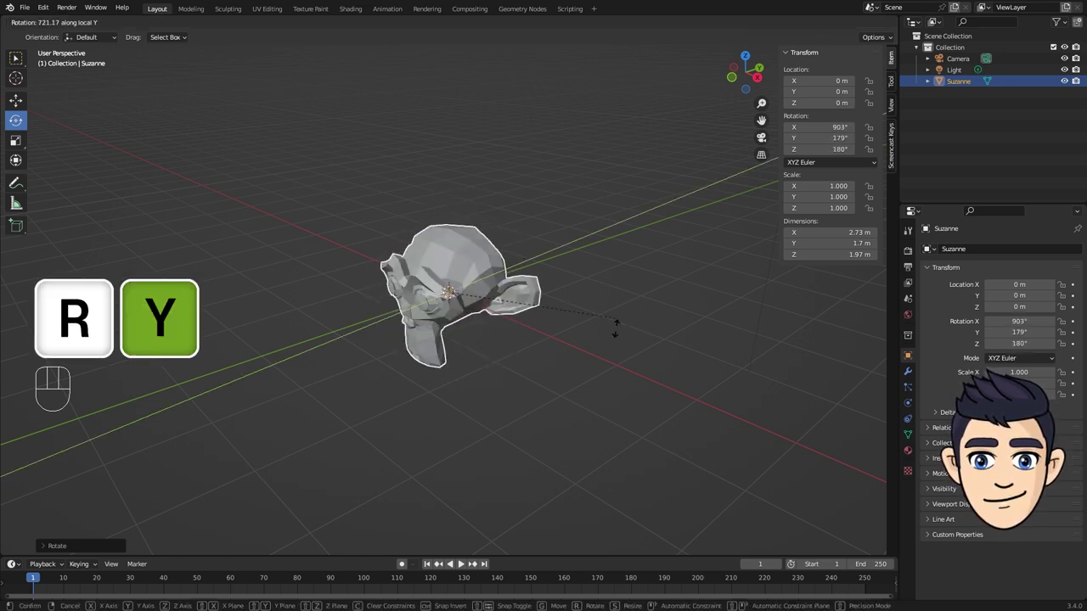
key("r")
key("z")
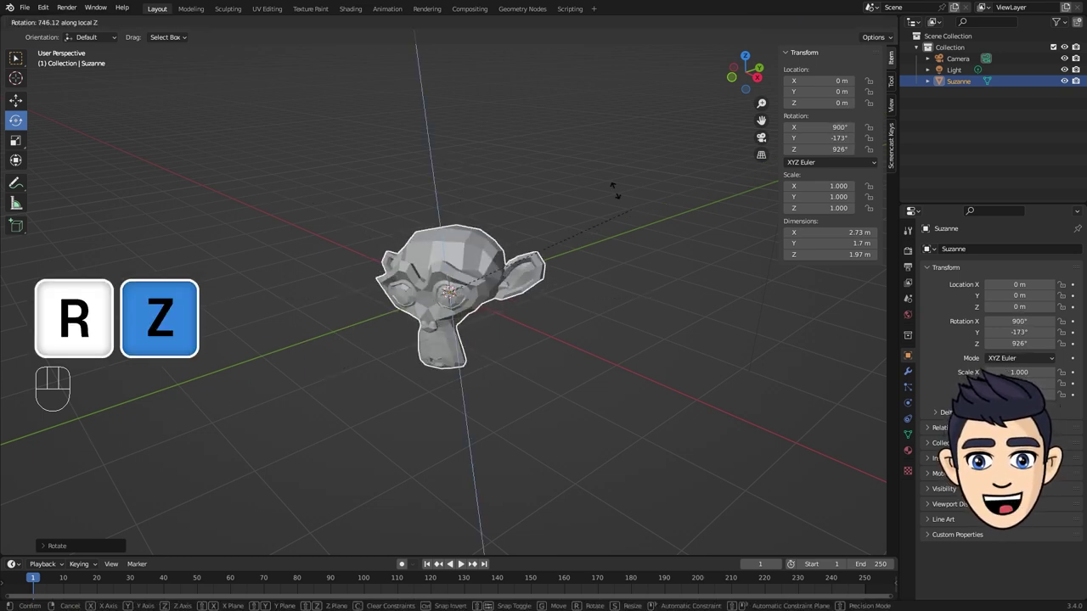
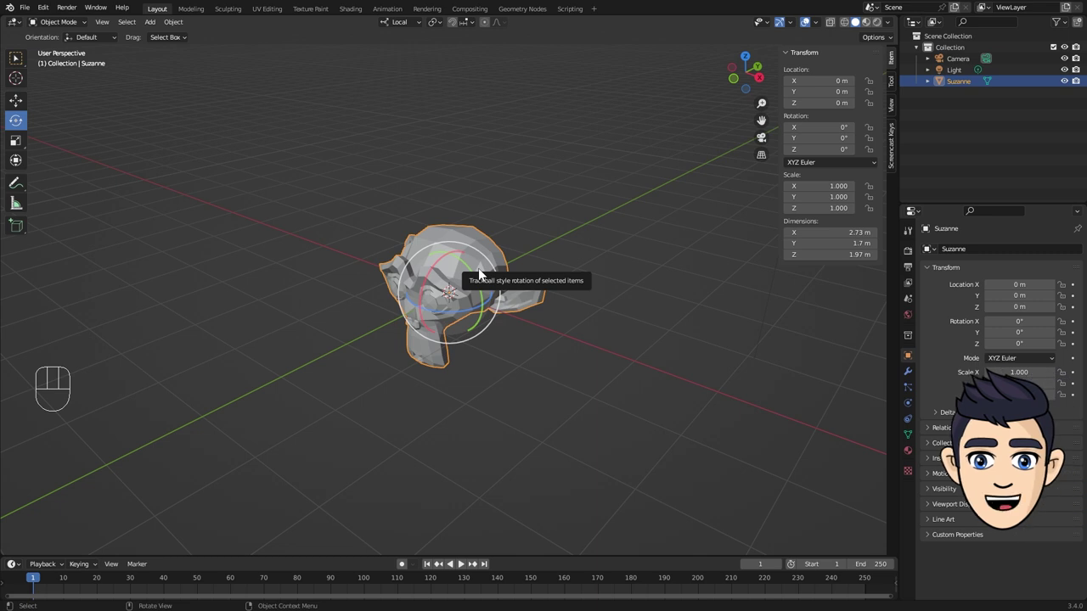
- Delete Suzanne, add a cube at the origin and choose the Scale tool
key("Delete")
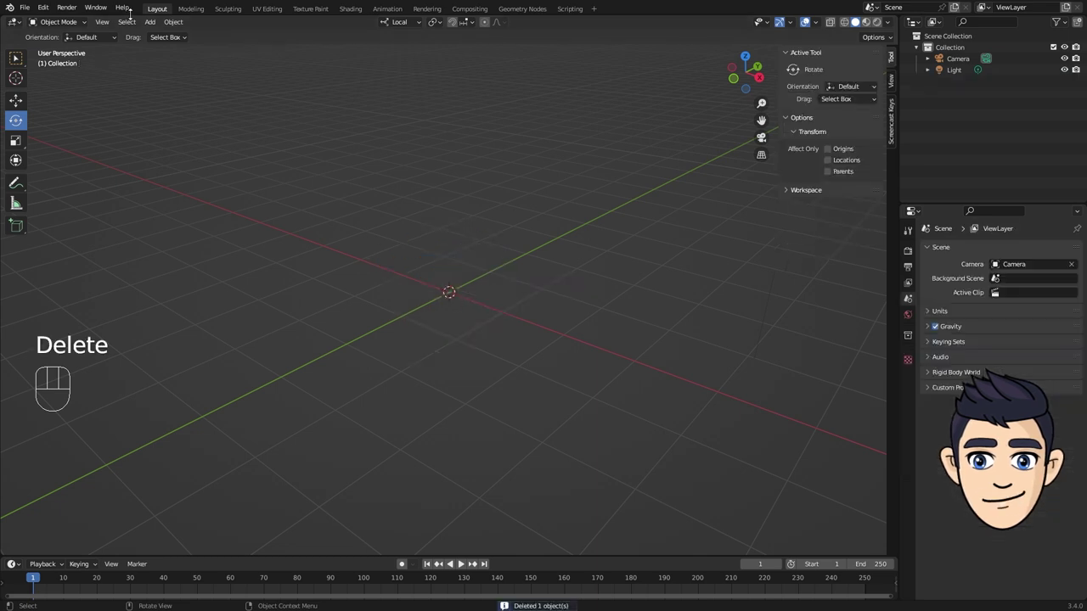
left_click_drag(157, 27, 266, 48)
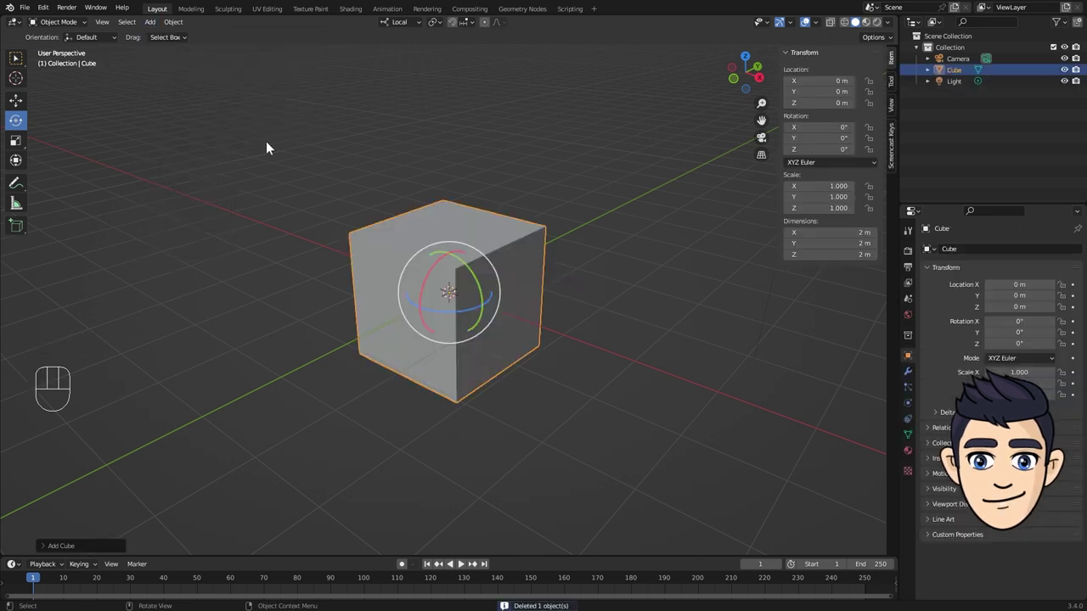
left_click_drag(22, 146, 153, 242)
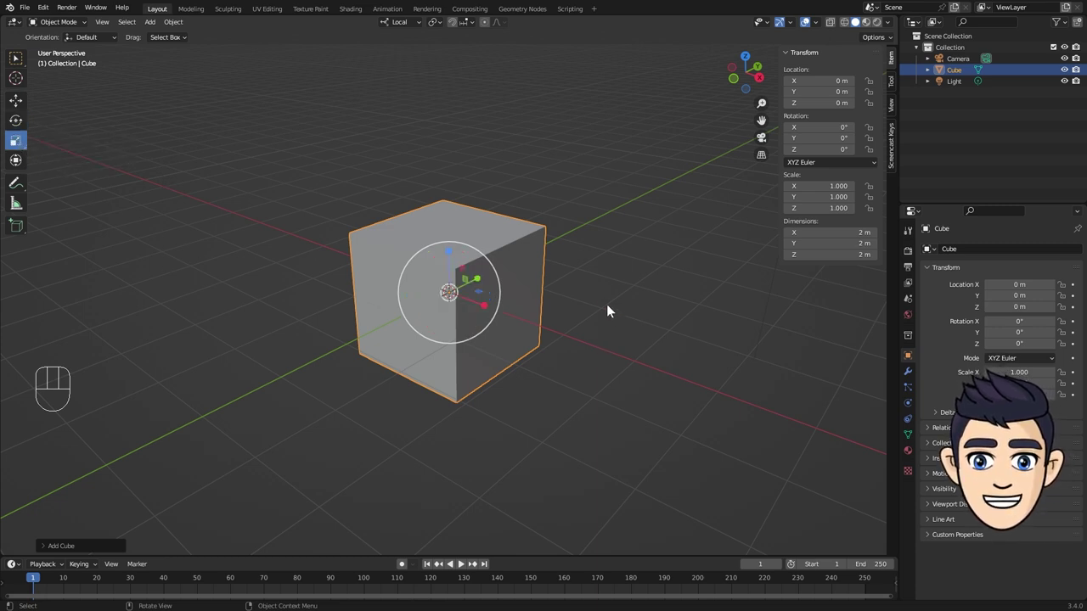
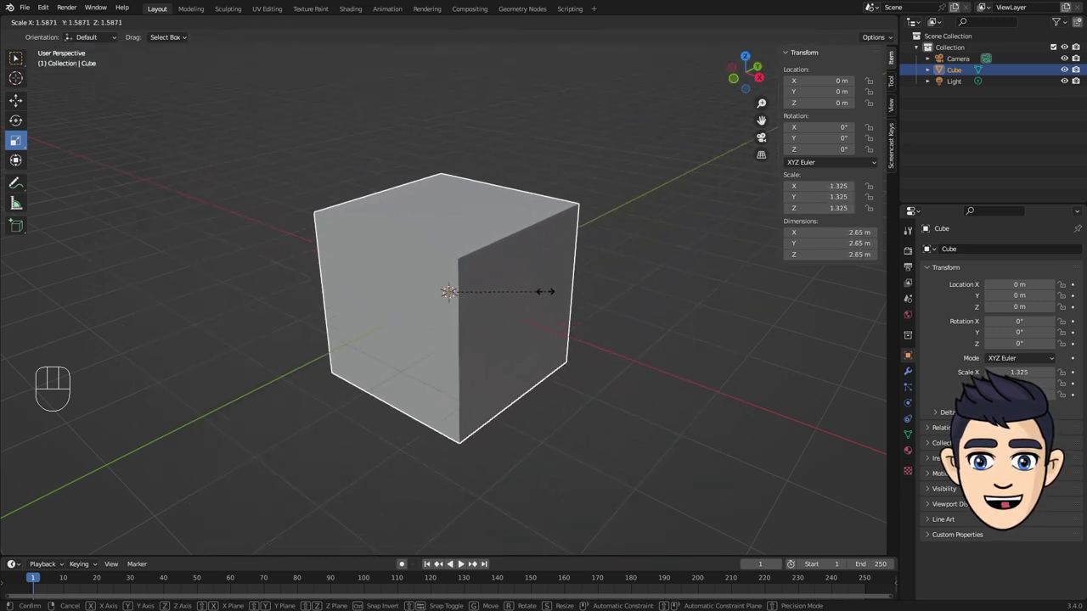
- Scale the cube along X, Y and Z into a thin slab of 1.049 × 1.585 × 0.122
key("s")
key("x")
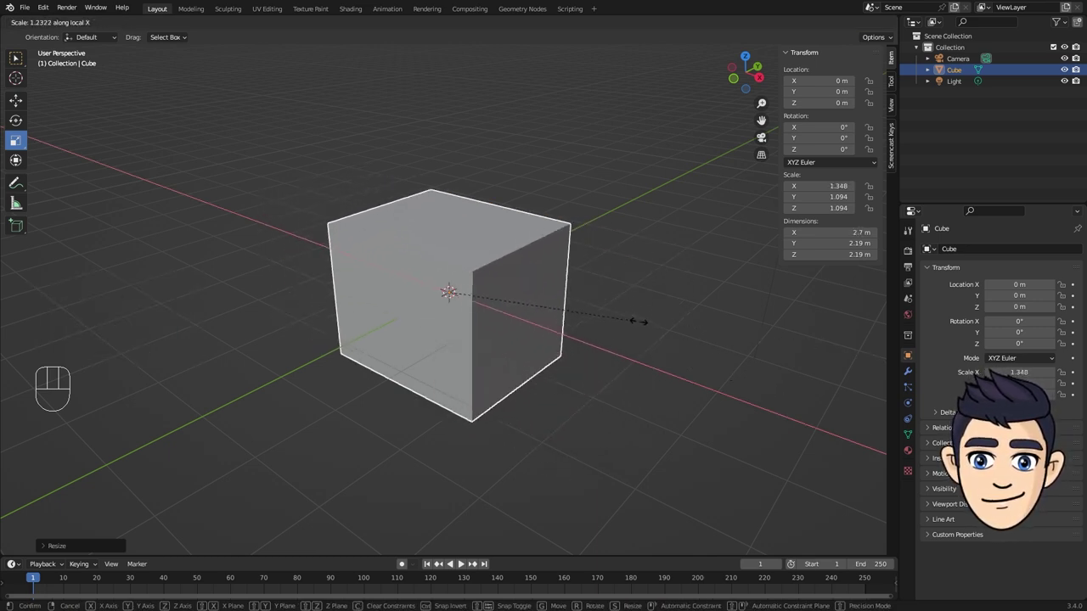
key("s")
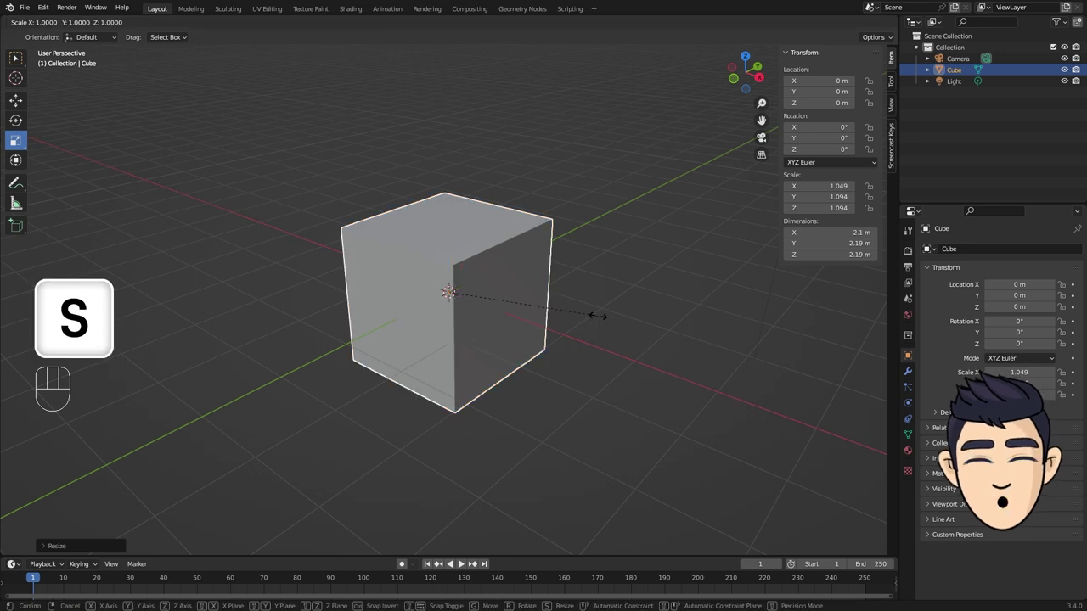
key("y")
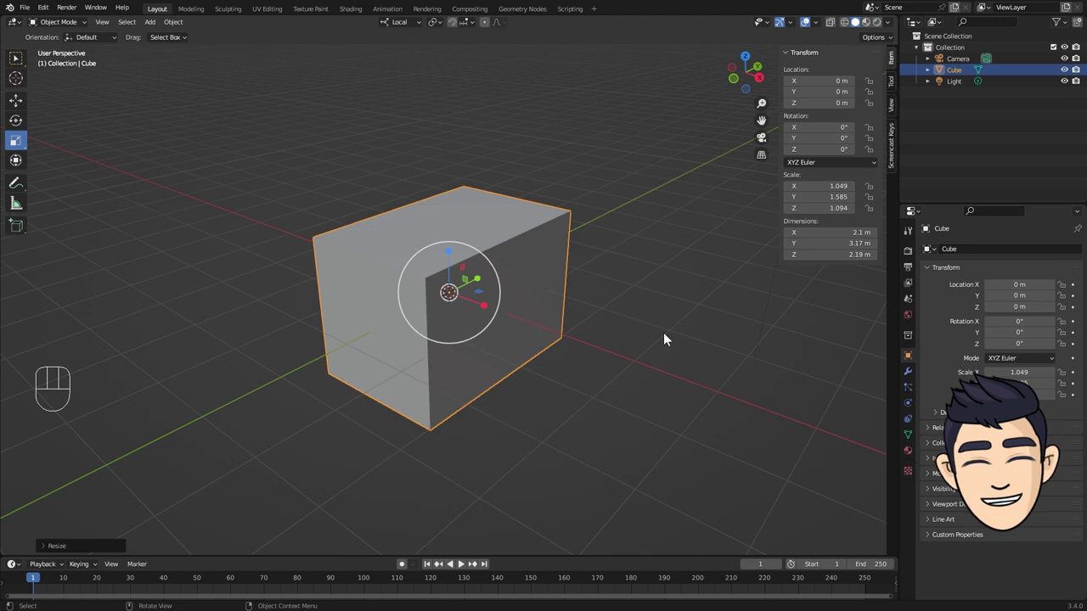
key("s")
key("z")
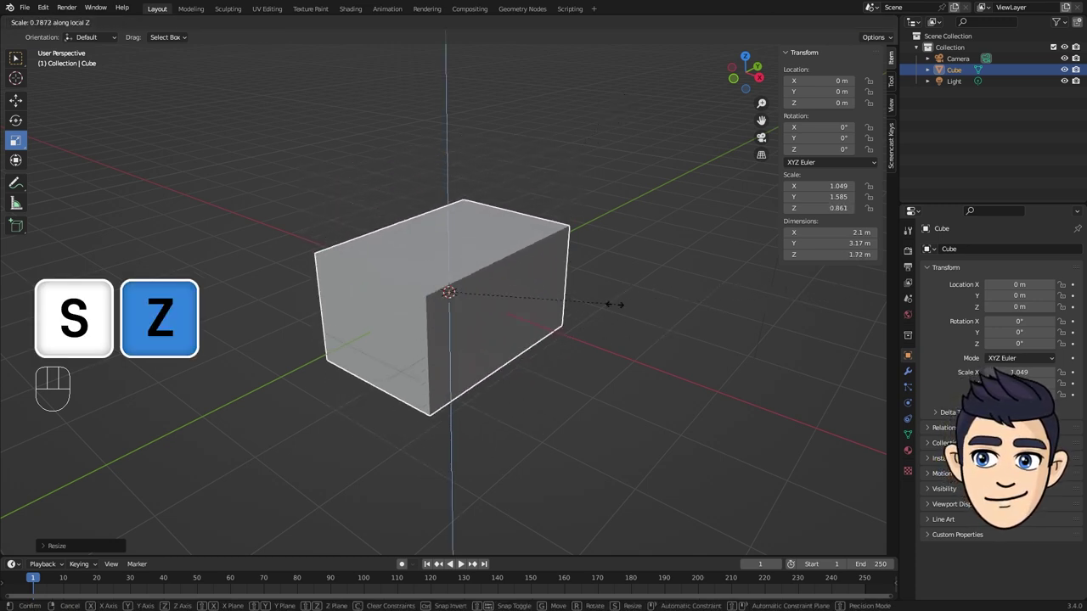
left_click(706, 322)
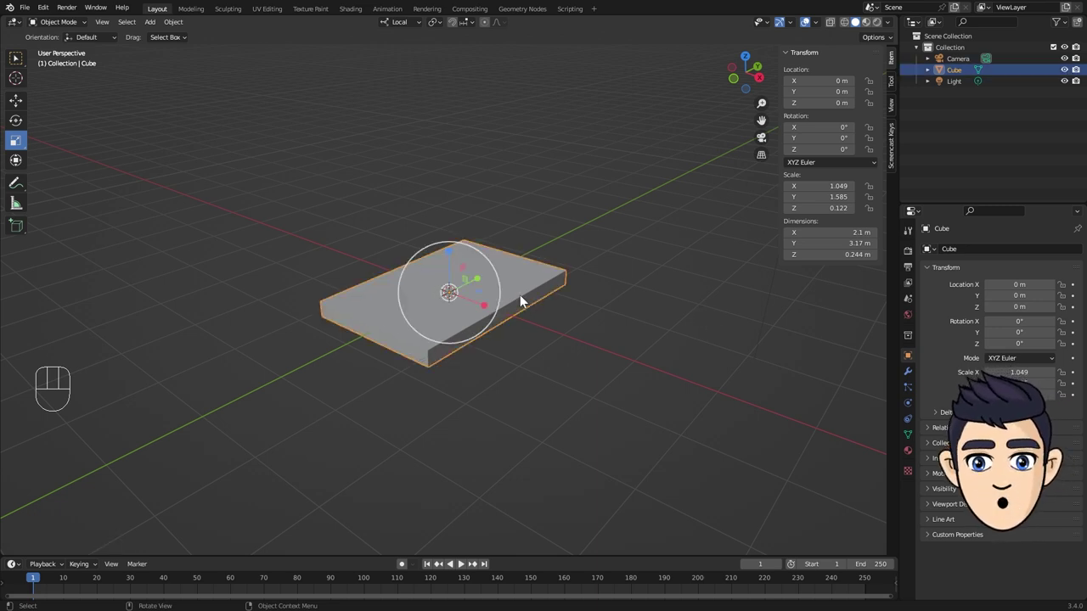
key("s")
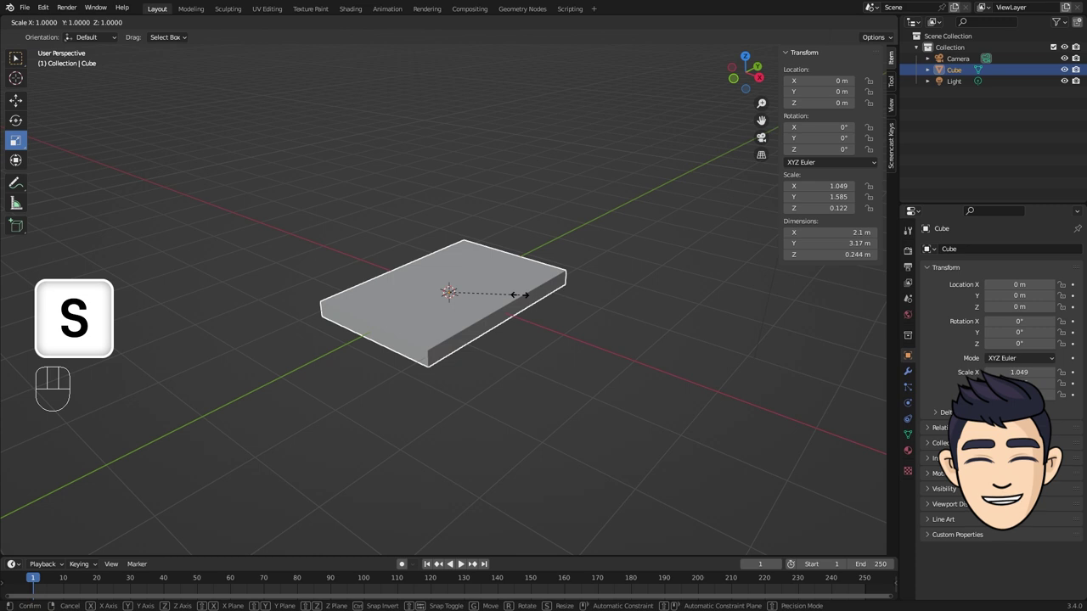
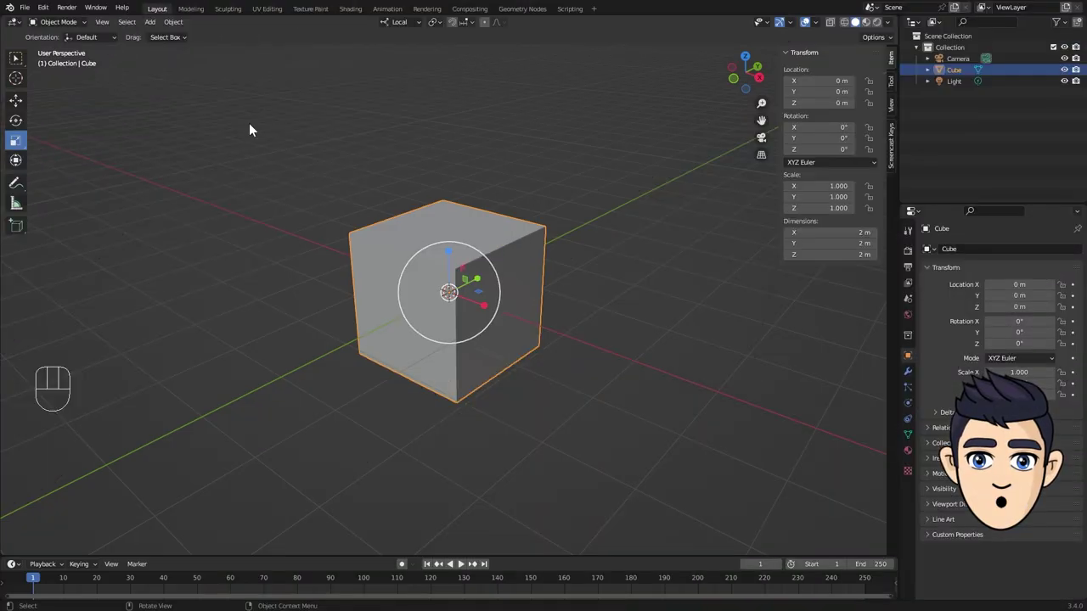
- Duplicate the cube with Shift+D and move the copy straight up to Z 2.231 m above the original
left_click(16, 63)
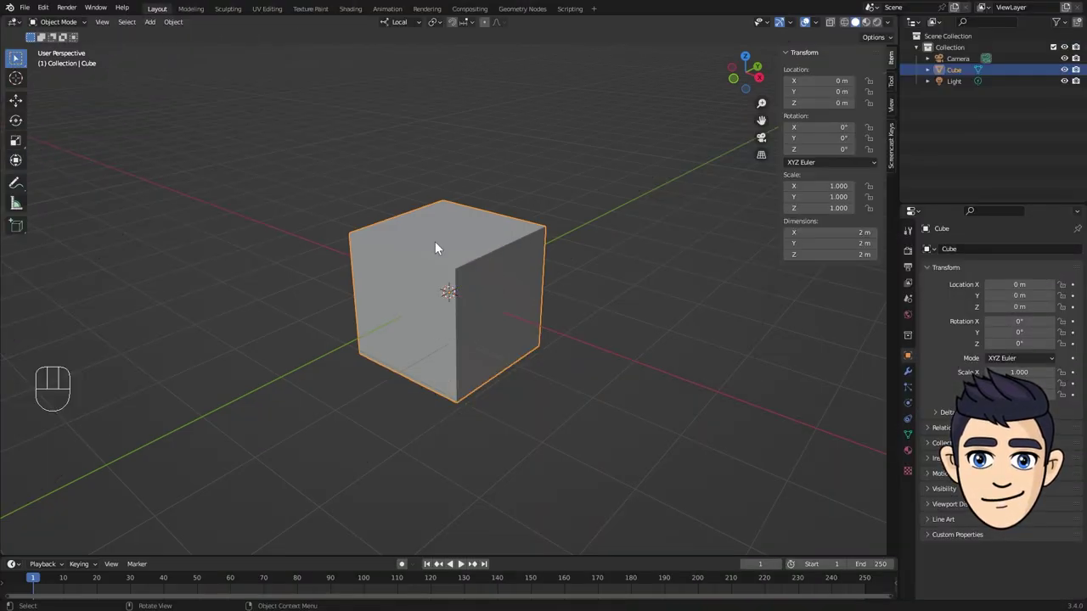
key("shift+d")
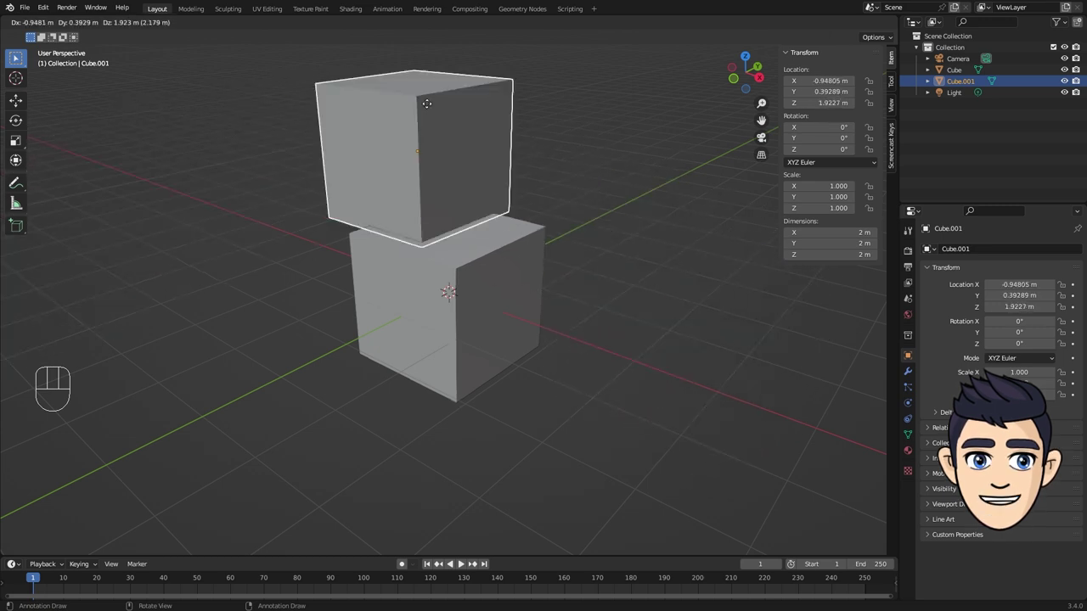
key("x")
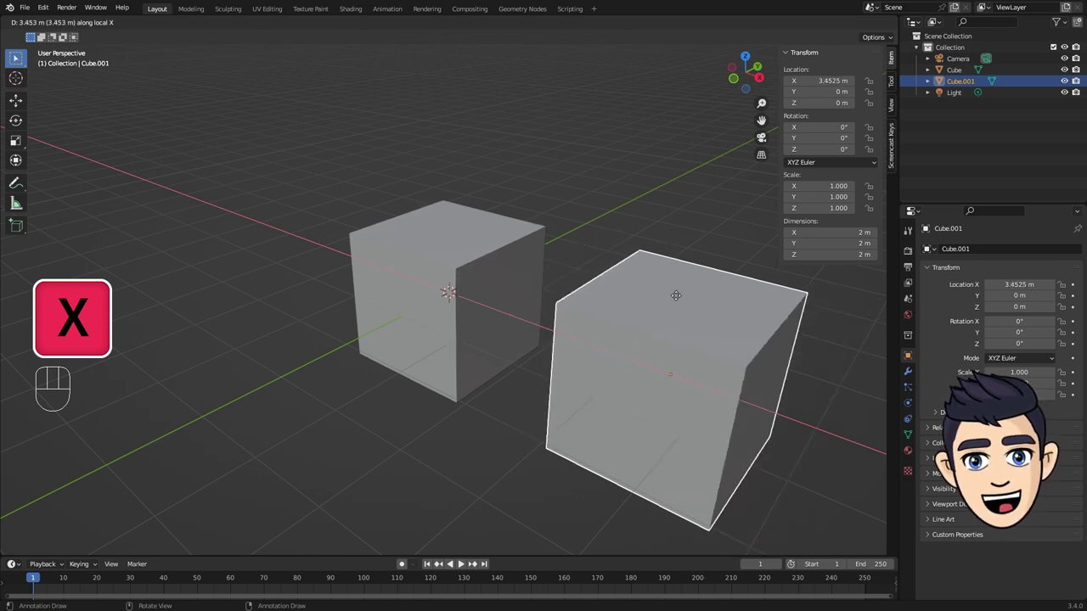
key("y")
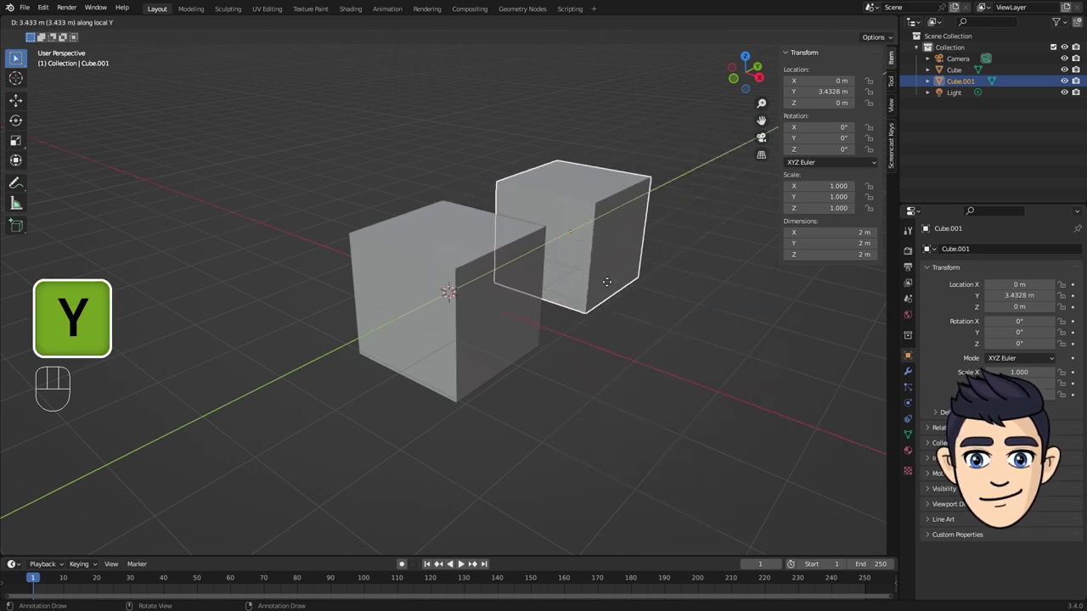
key("z")
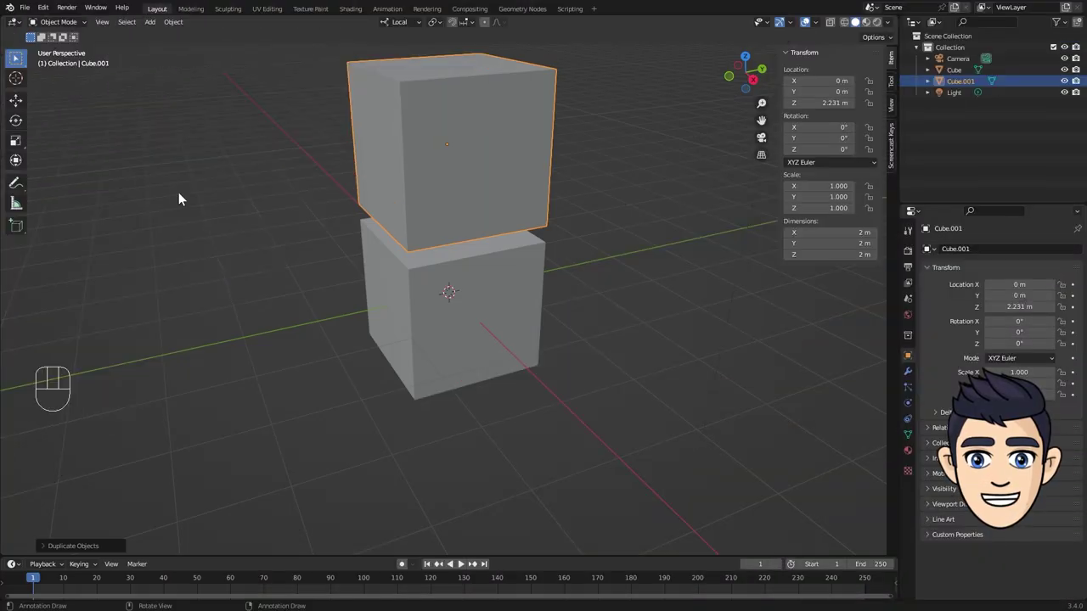
- Add a UV sphere and an icosphere and move each off to the side of the cubes
key("shift+a")
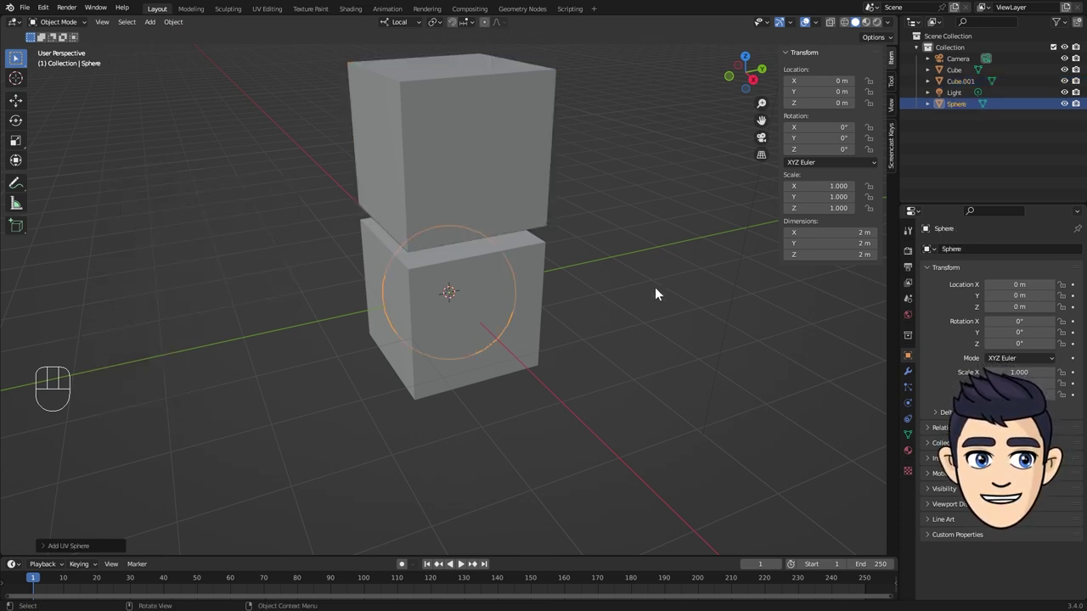
key("g")
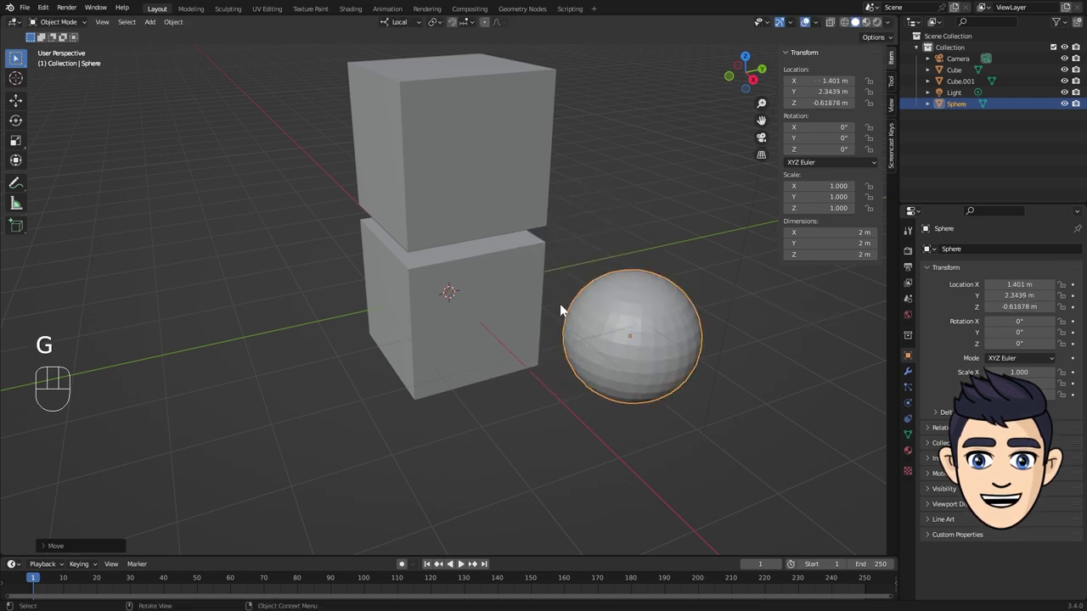
left_click_drag(507, 374, 506, 364)
left_click_drag(621, 345, 607, 223)
key("shift+a")
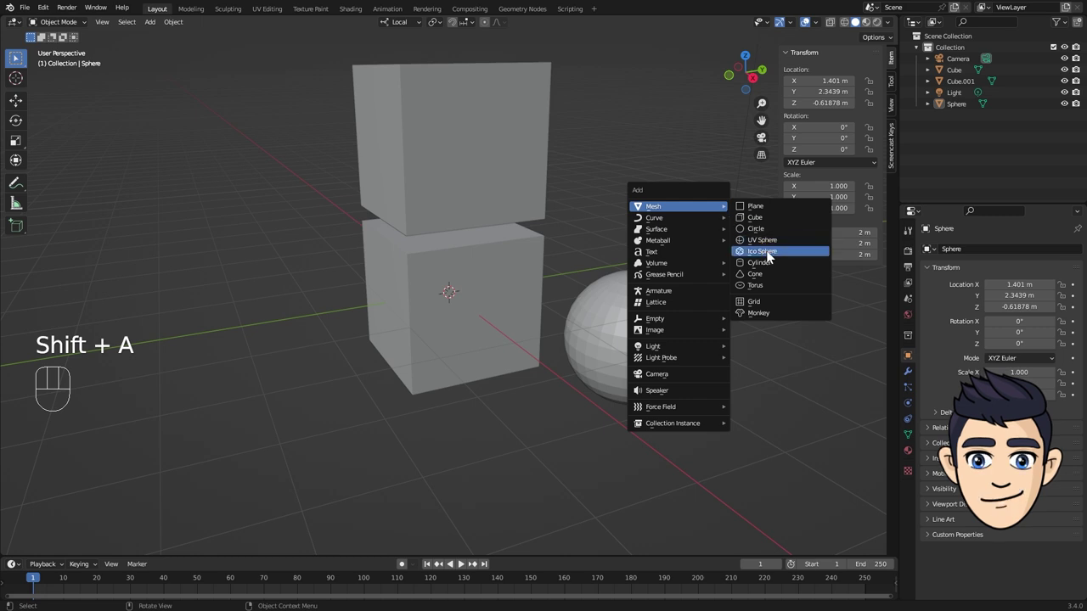
key("g")
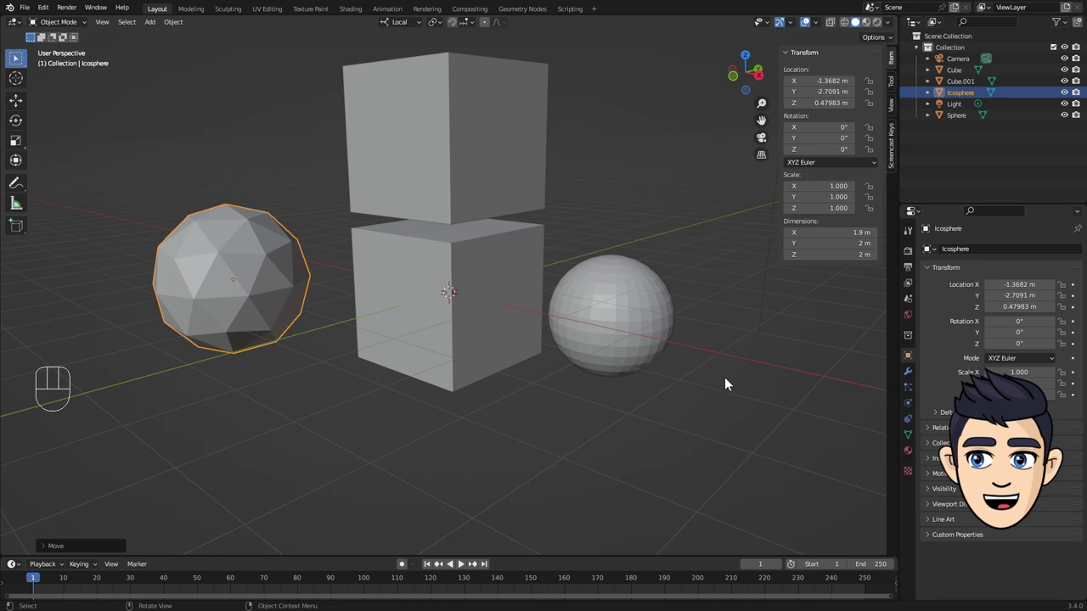
- Place the 3D cursor on the ground, add a cube there, shrink it and move it up-left
right_click(732, 358)
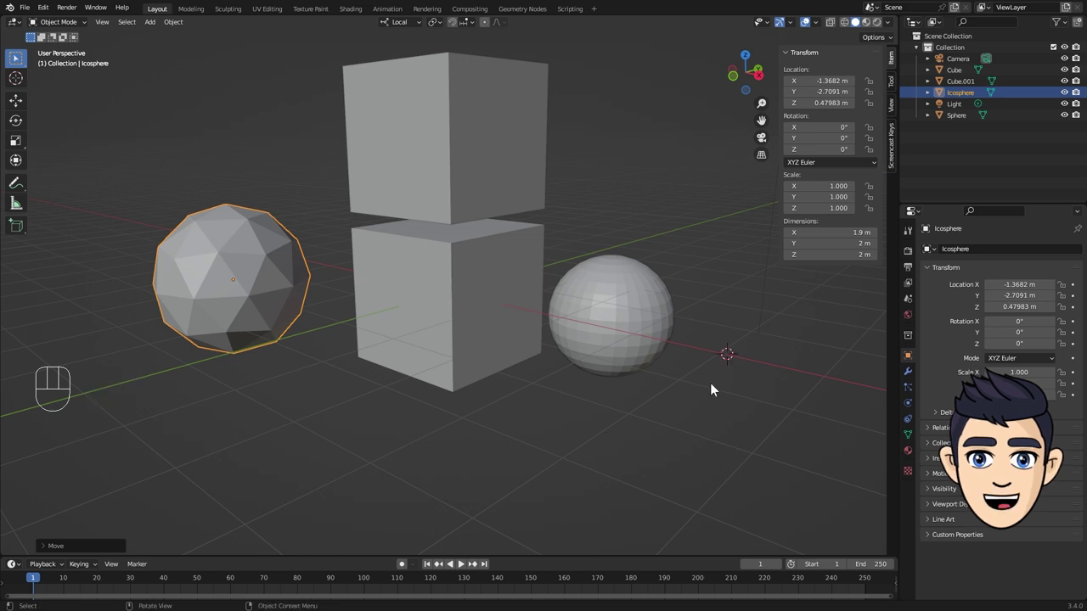
key("shift+a")
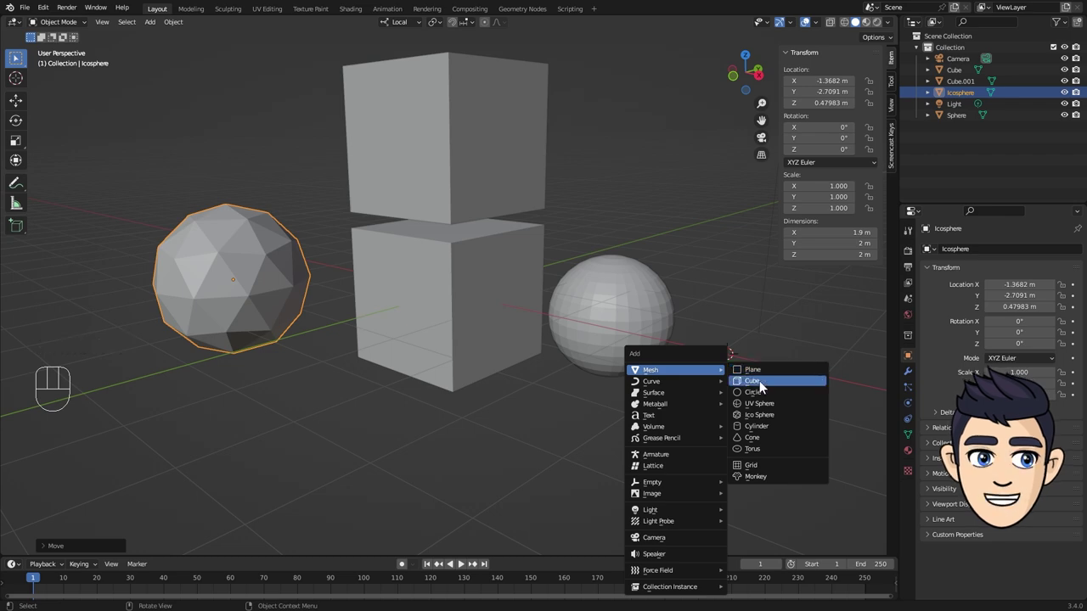
key("s")
left_click_drag(617, 381, 610, 373)
key("g")
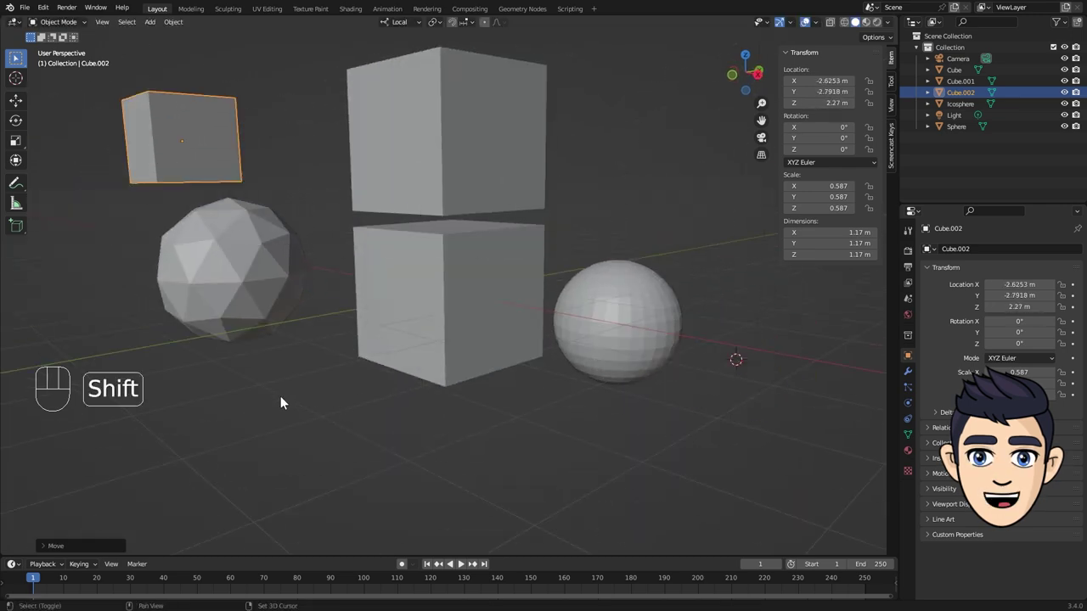
right_click(284, 401)
left_click_drag(395, 403, 380, 388)
- Add another small cube, shrink it and move it along the X axis
key("shift+a")
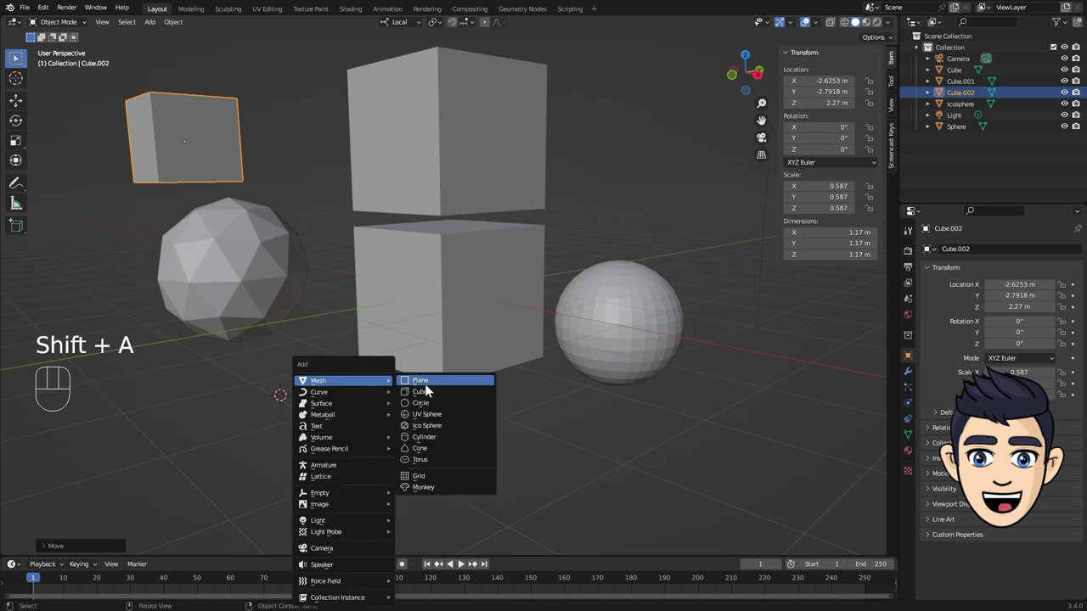
key("s")
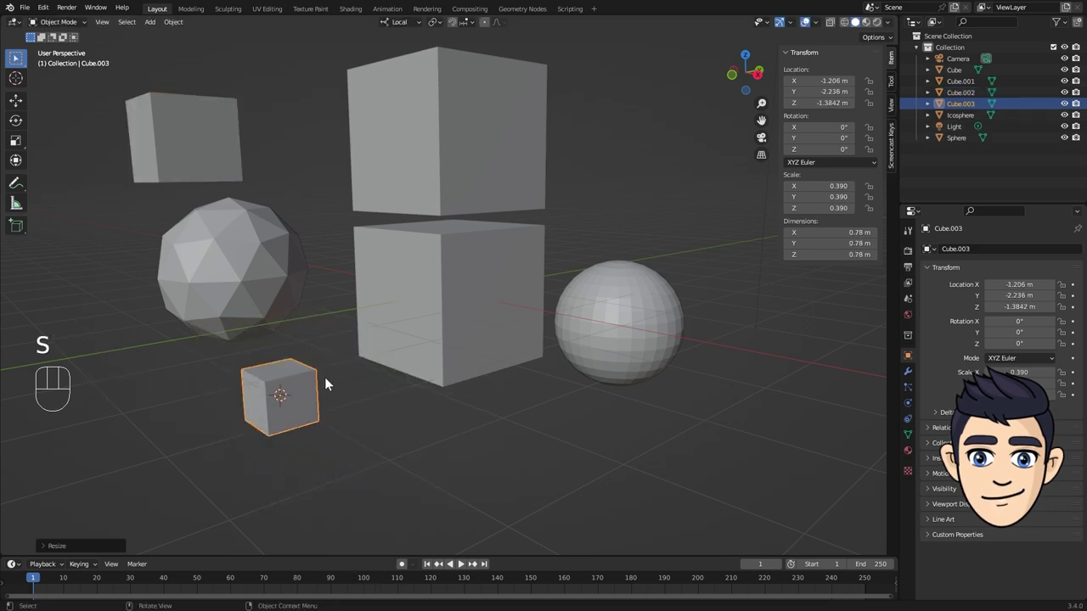
left_click_drag(375, 431, 672, 351)
key("x")
left_click_drag(661, 364, 400, 368)
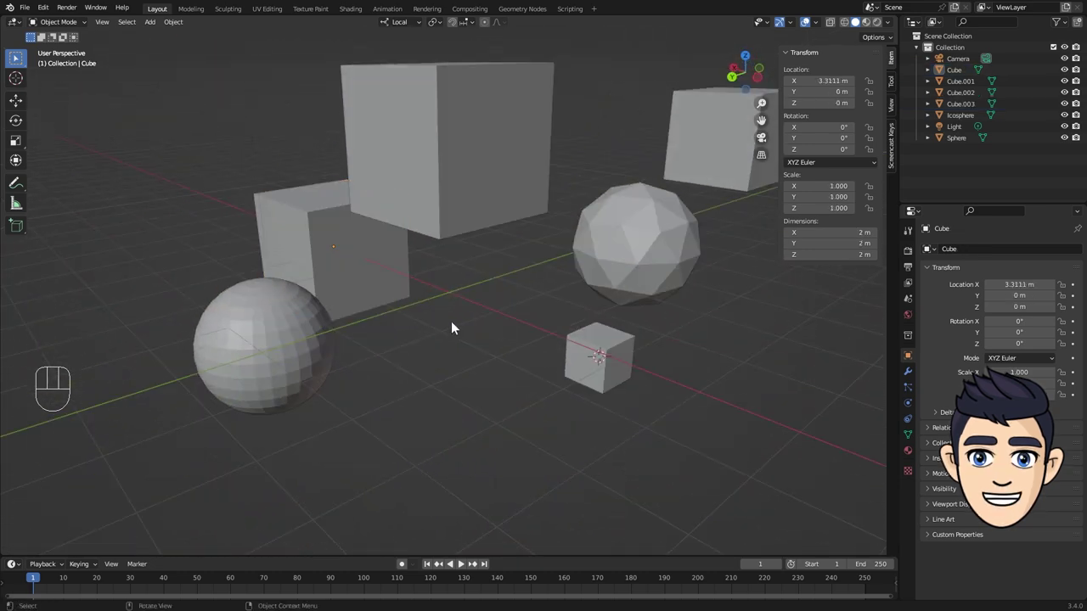
- Select and delete every object, then add a Suzanne monkey head
key("a")
key("Delete")
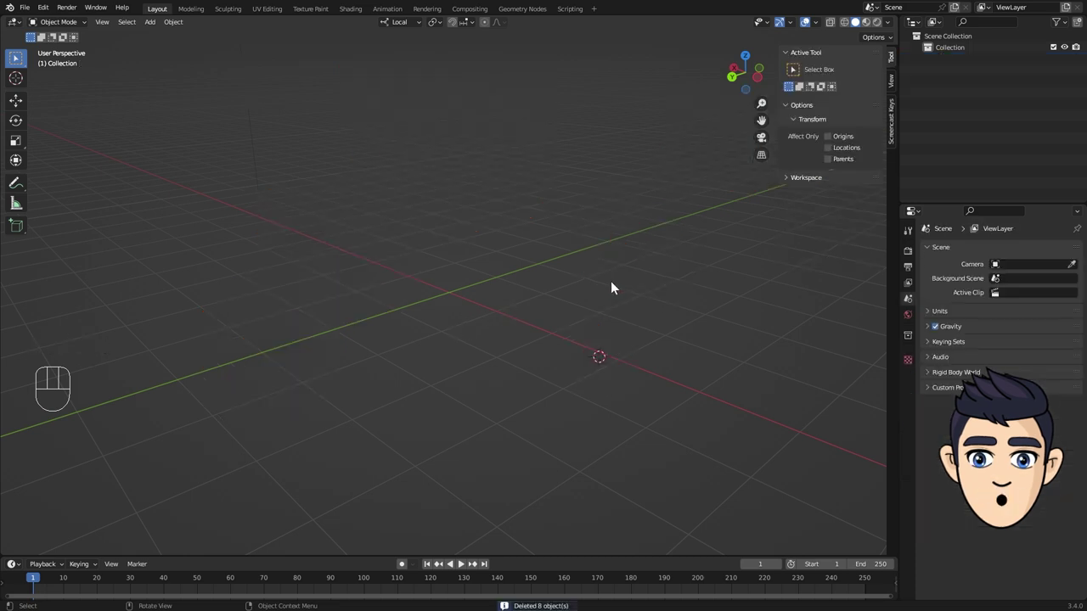
left_click_drag(752, 77, 135, 26)
left_click_drag(154, 28, 283, 147)
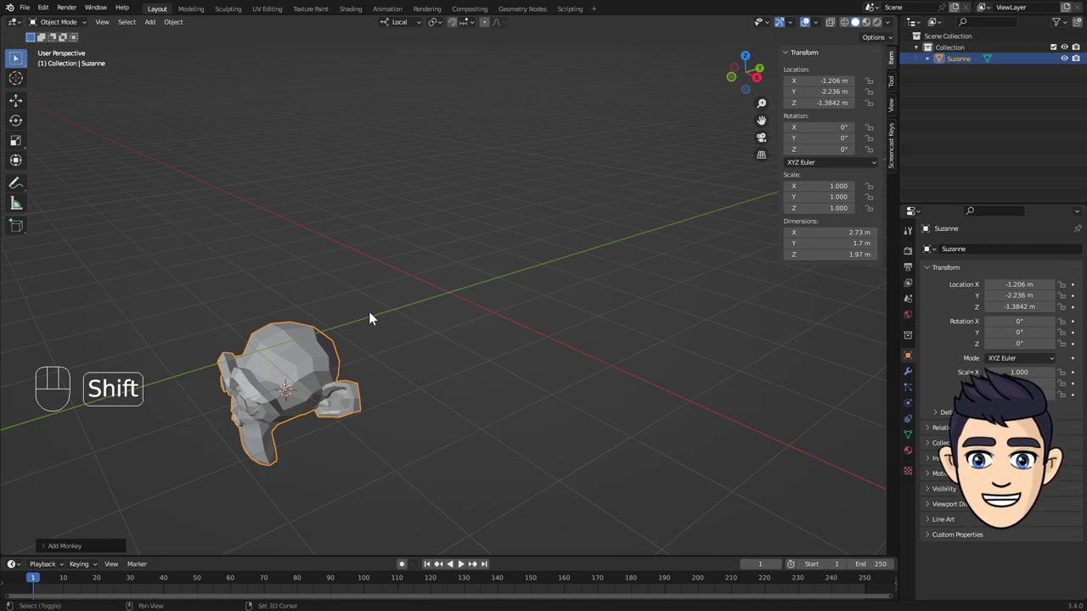
- Snap Suzanne to the 3D cursor at the world origin with Shift+S Selection to Cursor
key("shift+s")
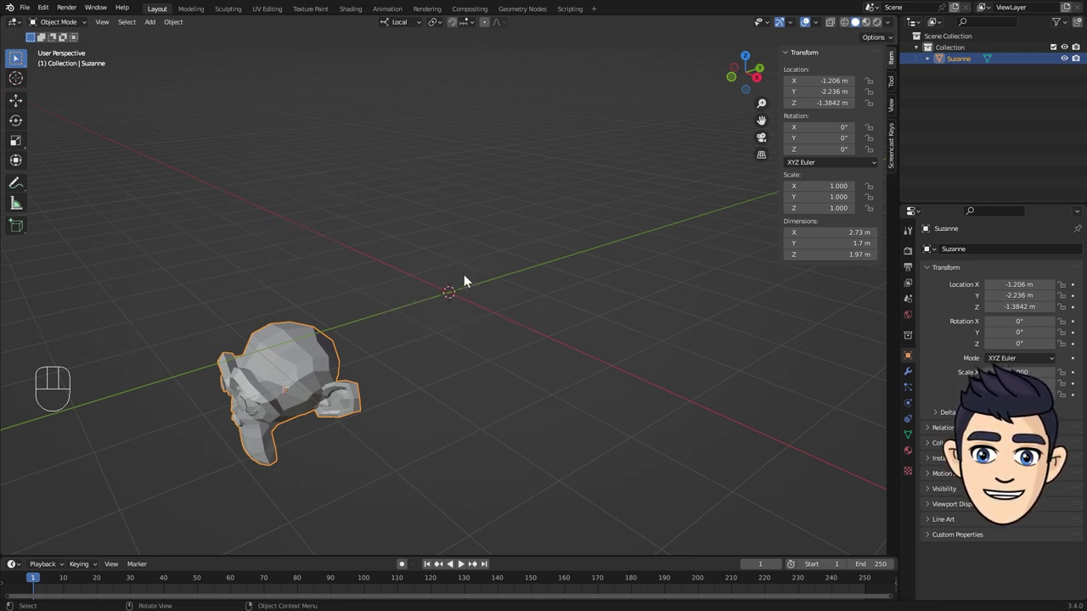
left_click(427, 348)
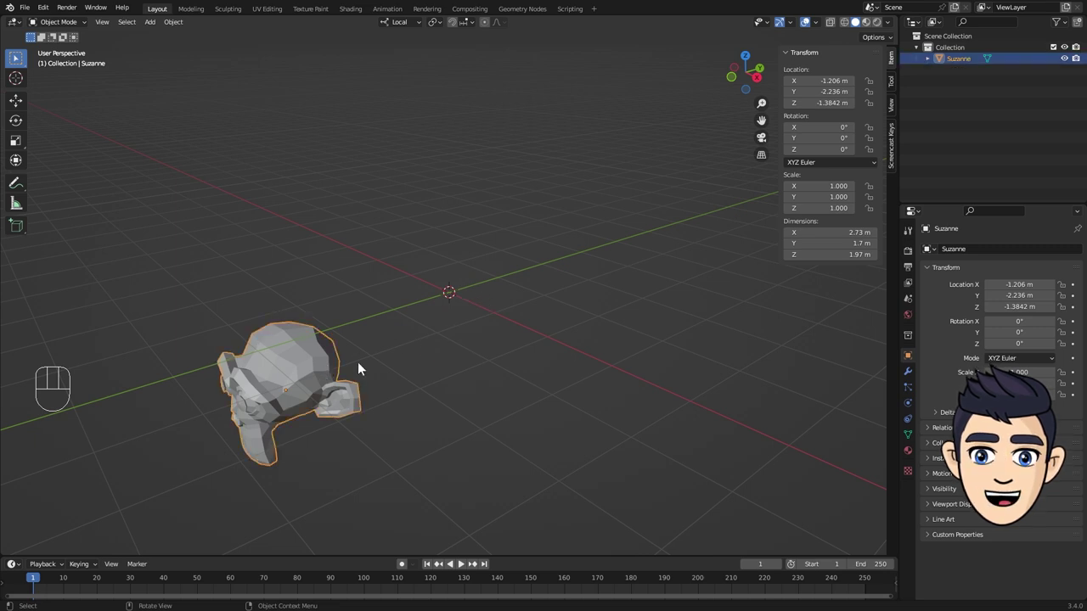
key("shift+s")
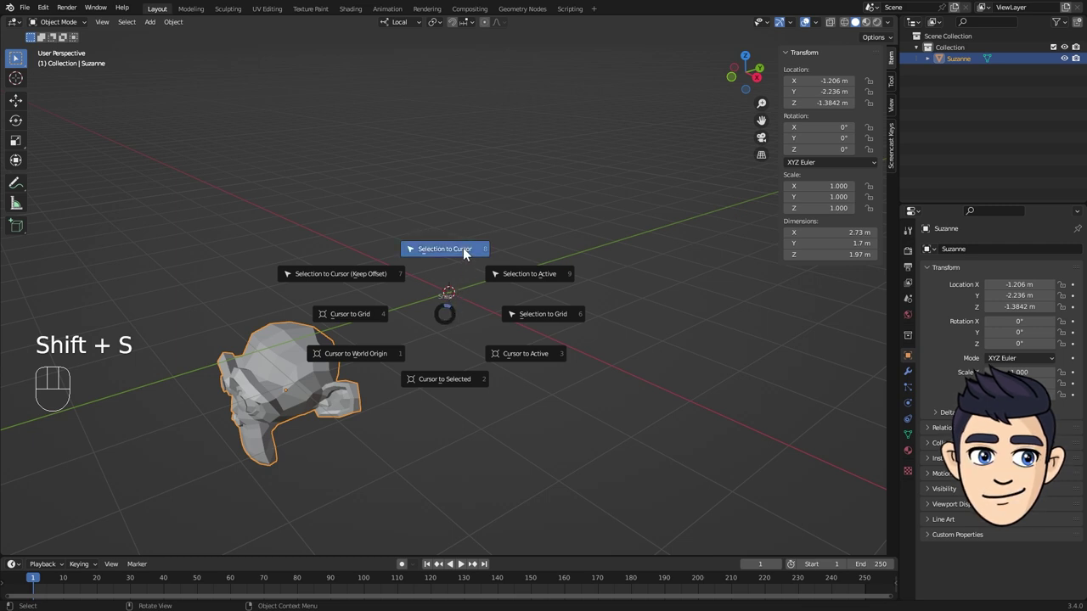
left_click_drag(497, 347, 500, 339)
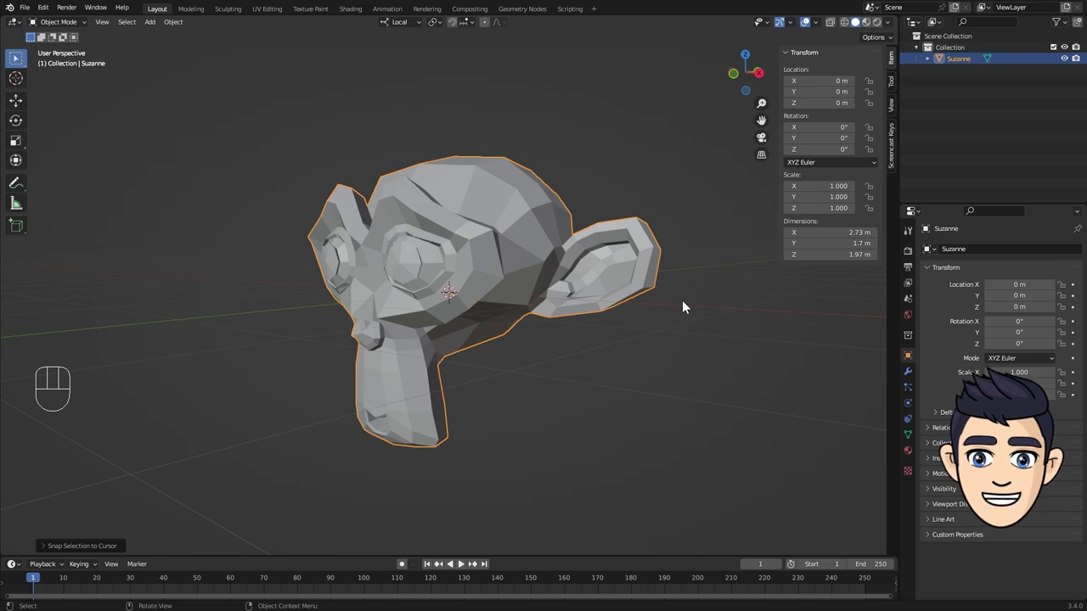
key("ctrl+alt+q")
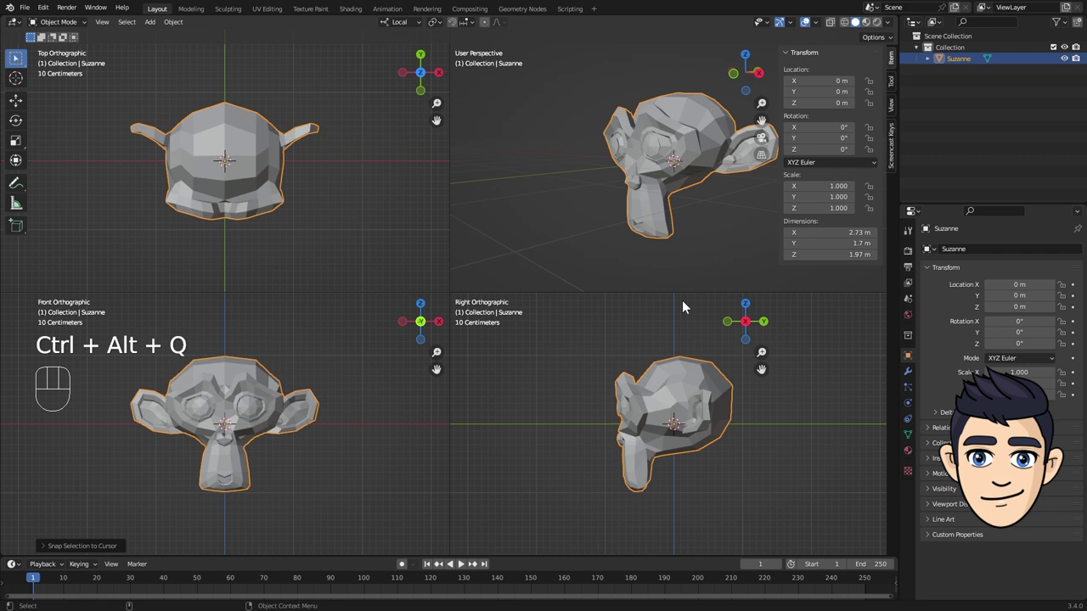
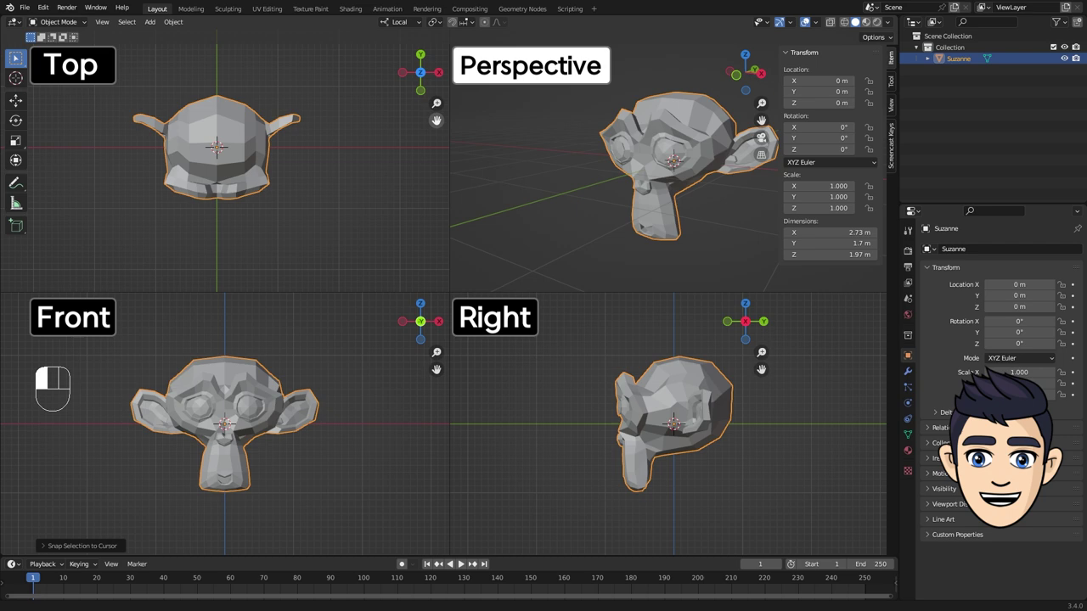
left_click(567, 182)
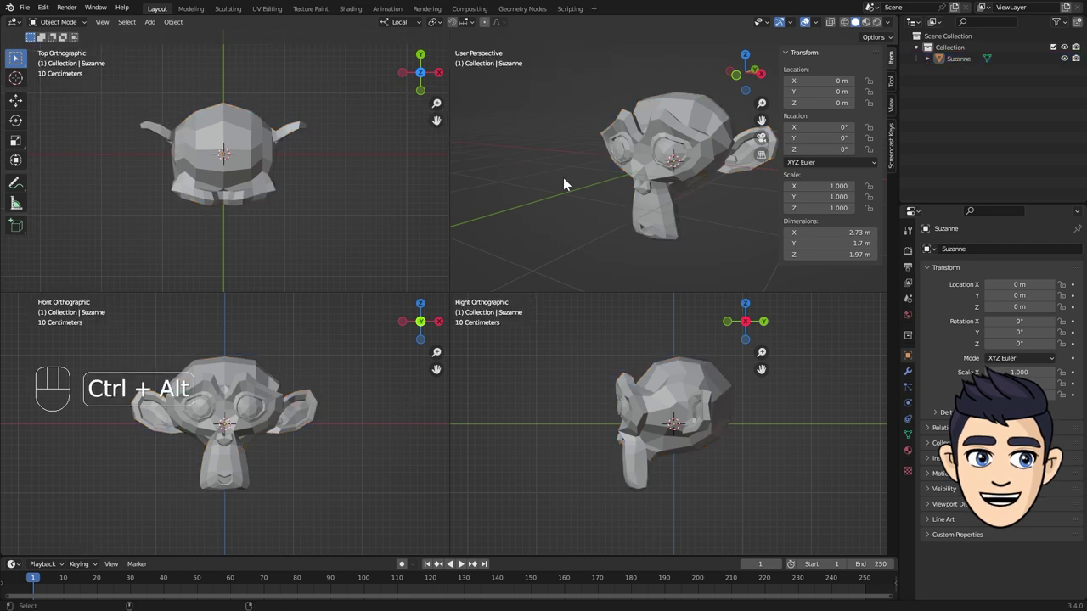
key("ctrl+alt+q")
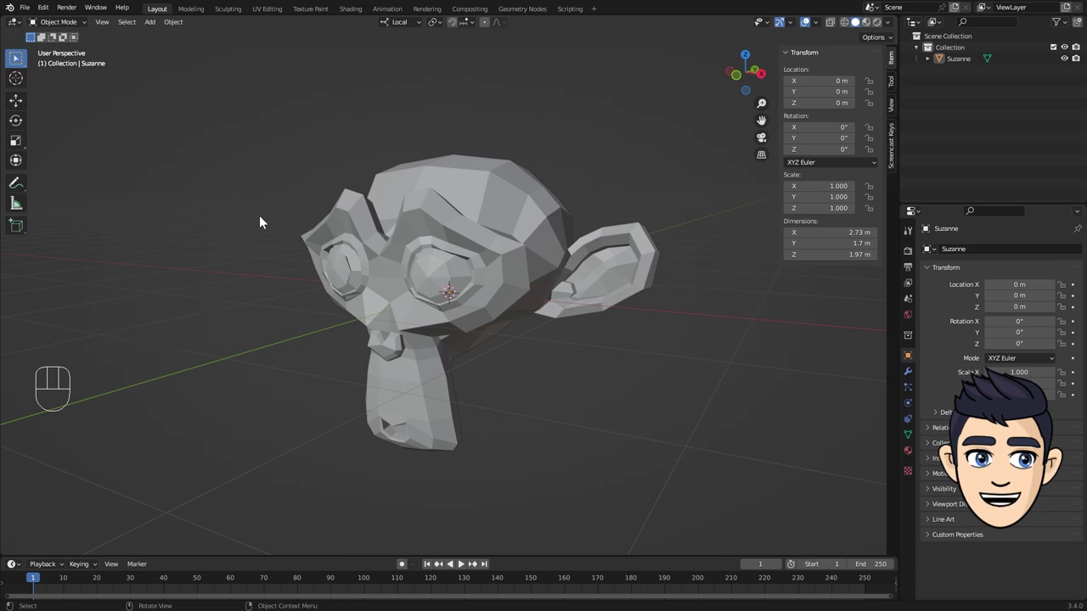
- View Suzanne from the front, right and top orthographic views with numpad 1, 3 and 7
left_click(243, 215)
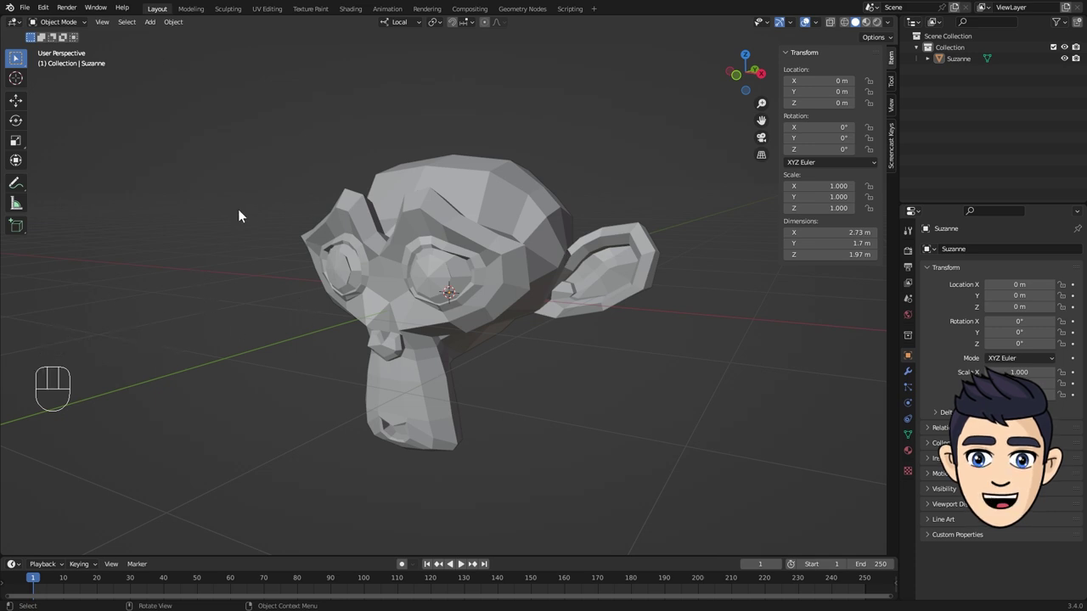
key("KP_1")
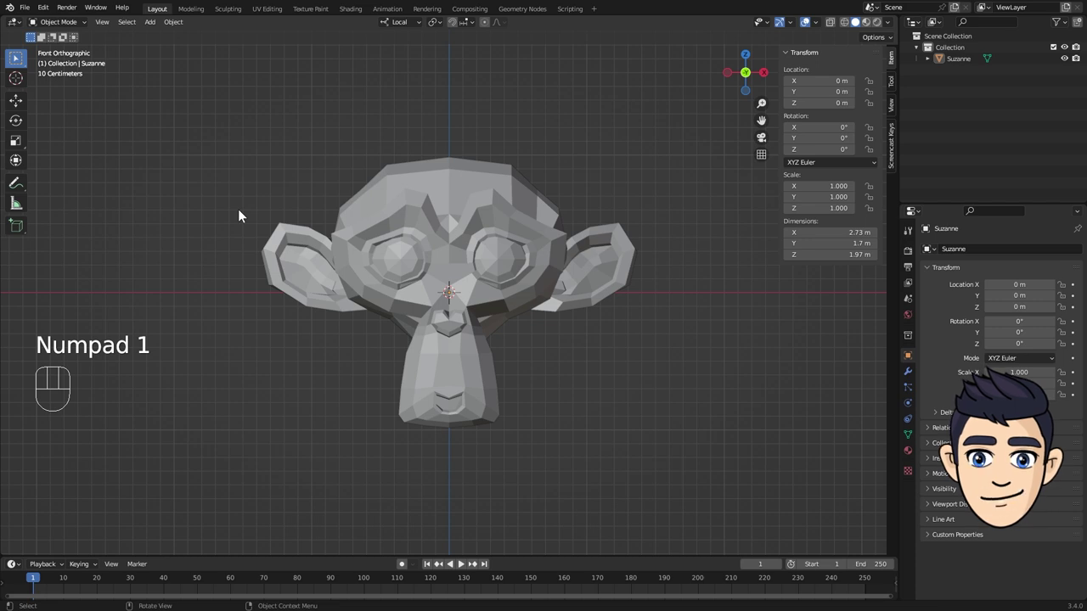
key("KP_3")
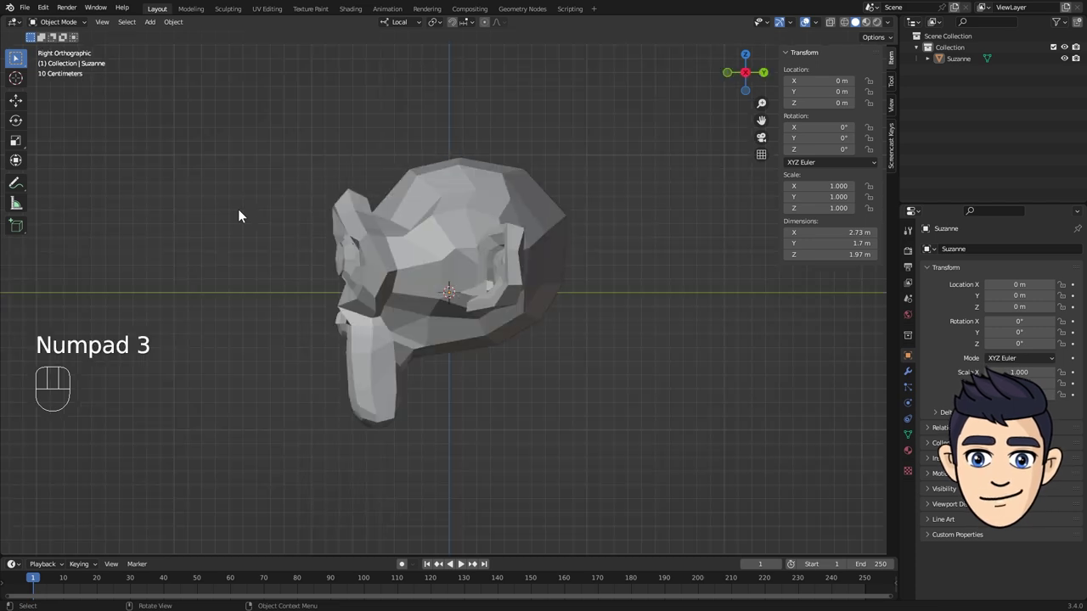
key("KP_7")
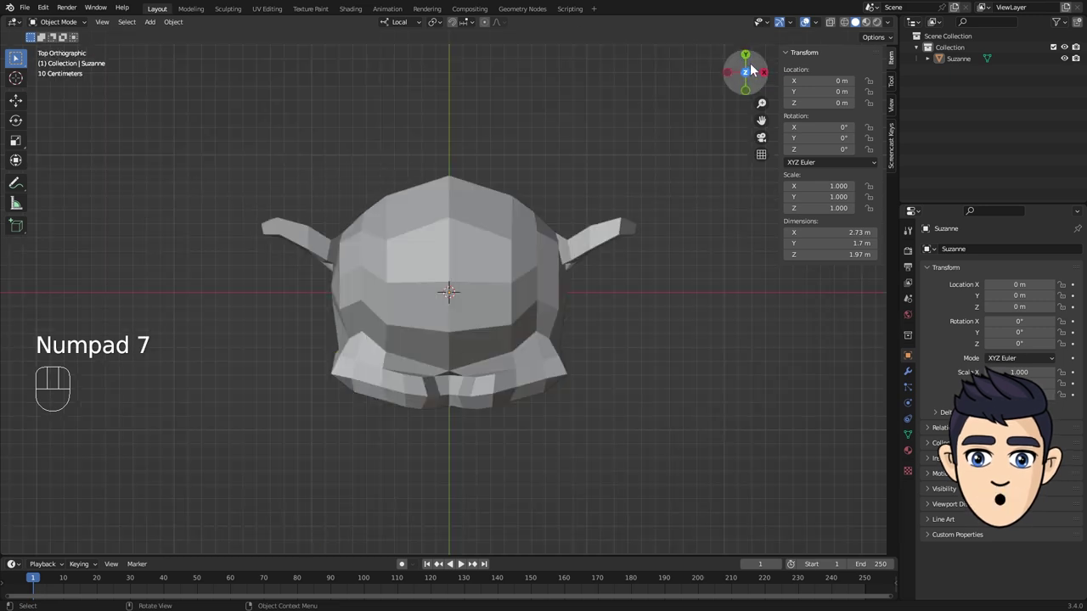
- Return to perspective, then view Suzanne from behind and the left with Ctrl+numpad 1 and 3
left_click_drag(754, 67, 756, 64)
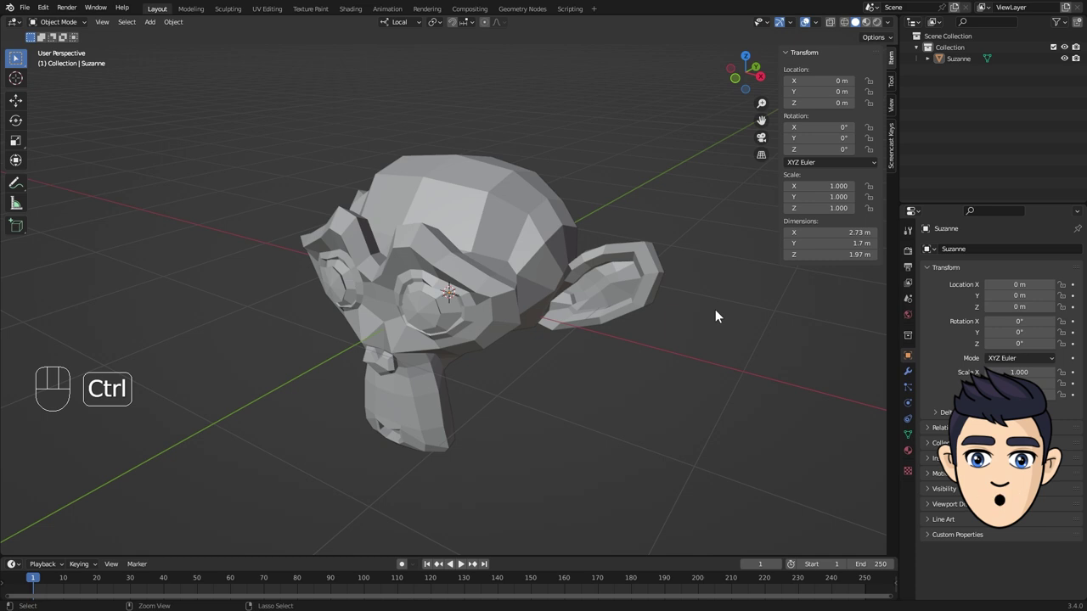
key("ctrl+KP_1")
key("ctrl+KP_1")
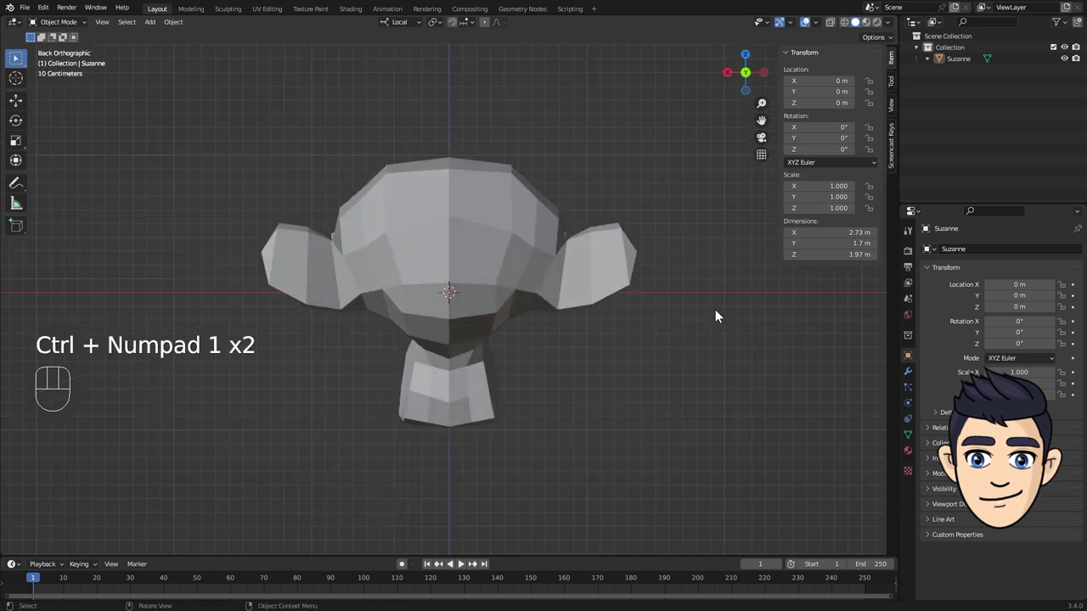
key("ctrl+KP_3")
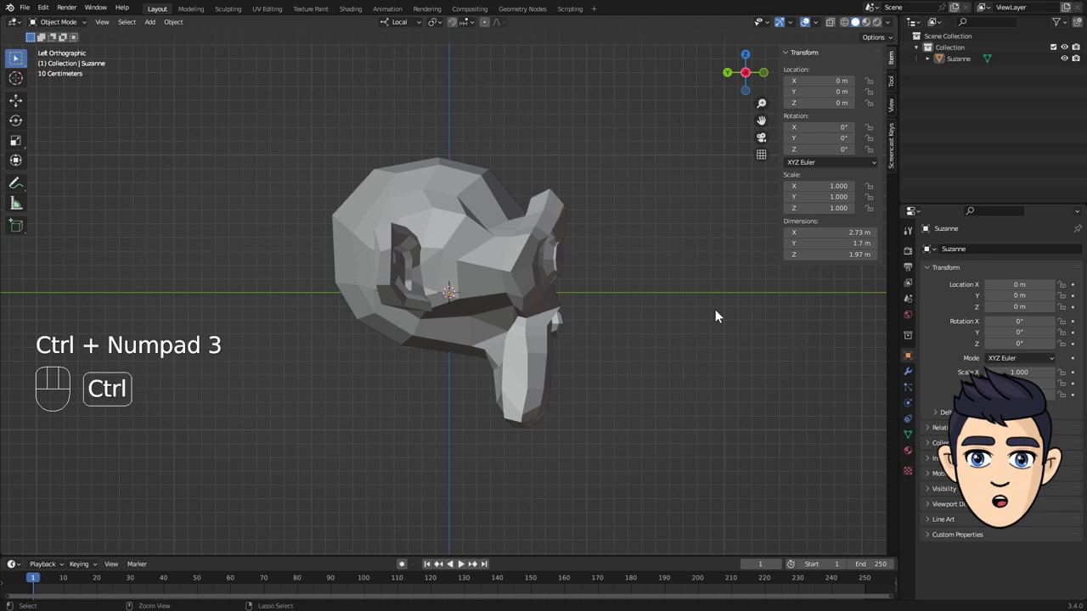